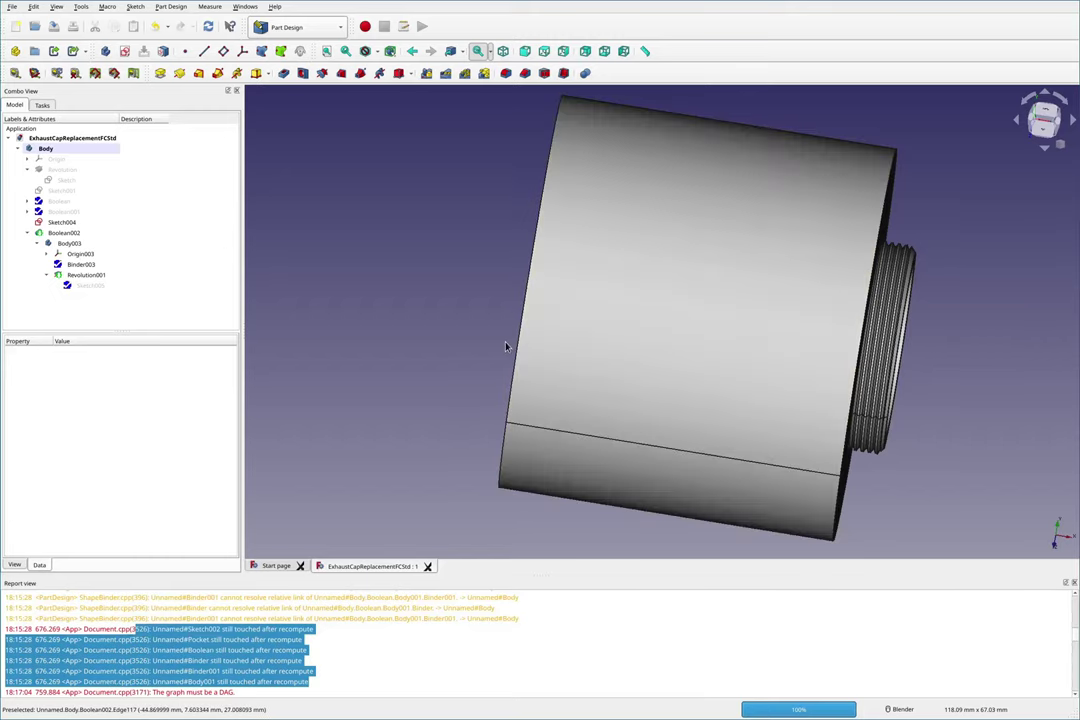
- Zoom and orbit the threaded exhaust cap to view its sides and look inside it
scroll("down", 3)
scroll("down", 3)
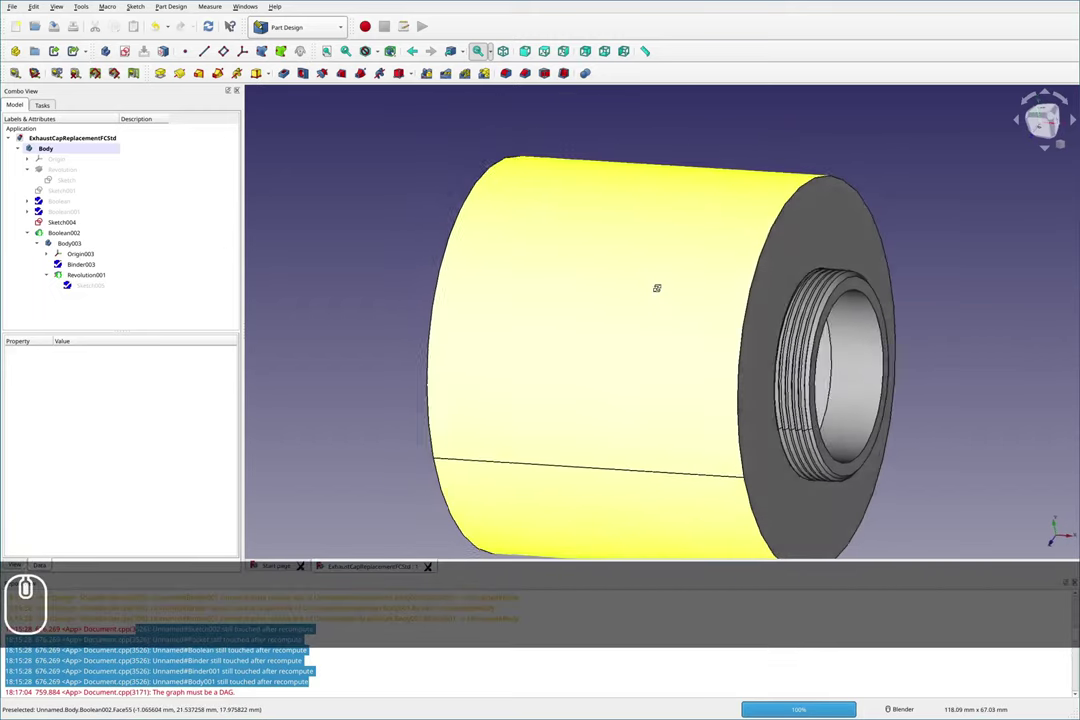
left_click_drag(673, 299, 674, 303)
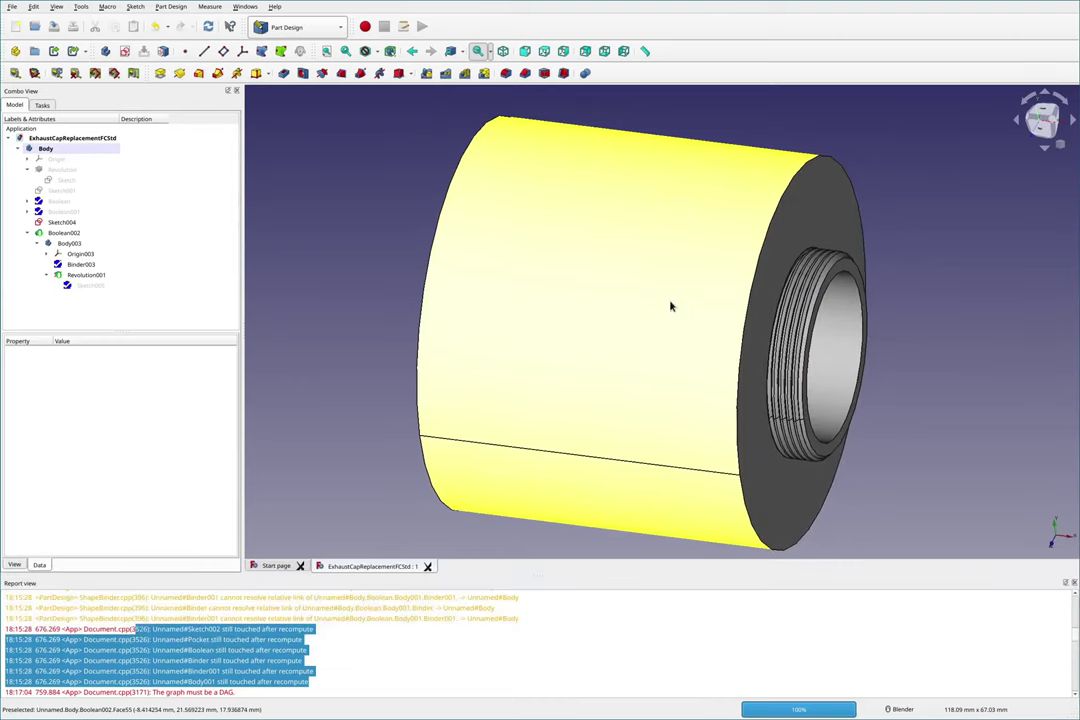
key("super+4")
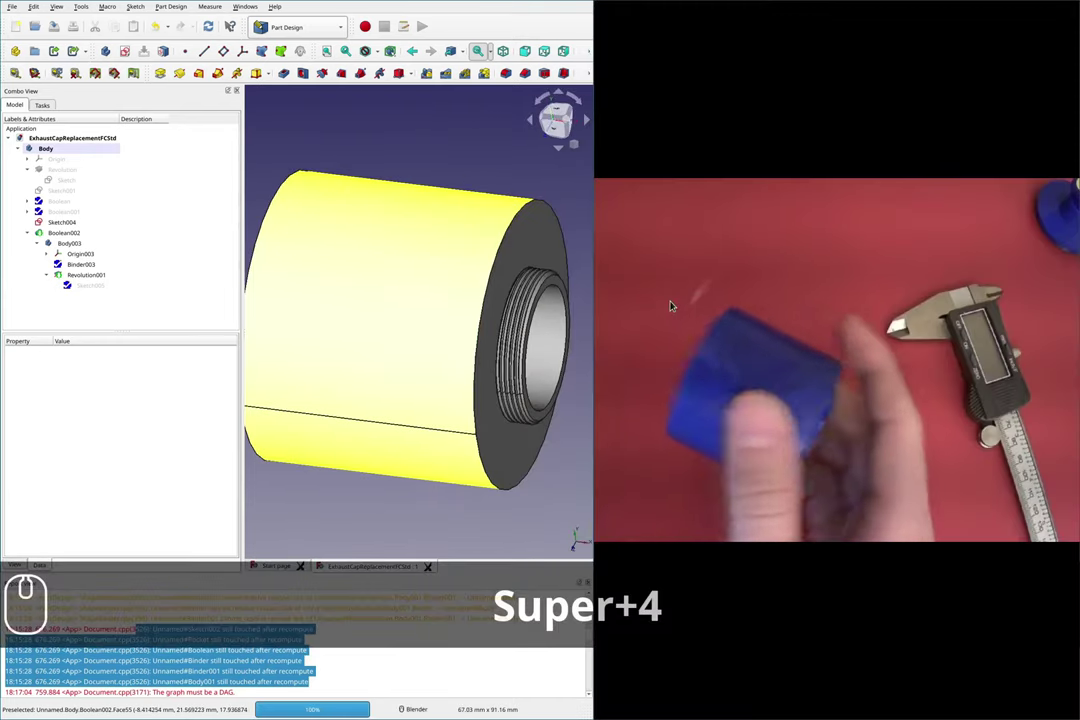
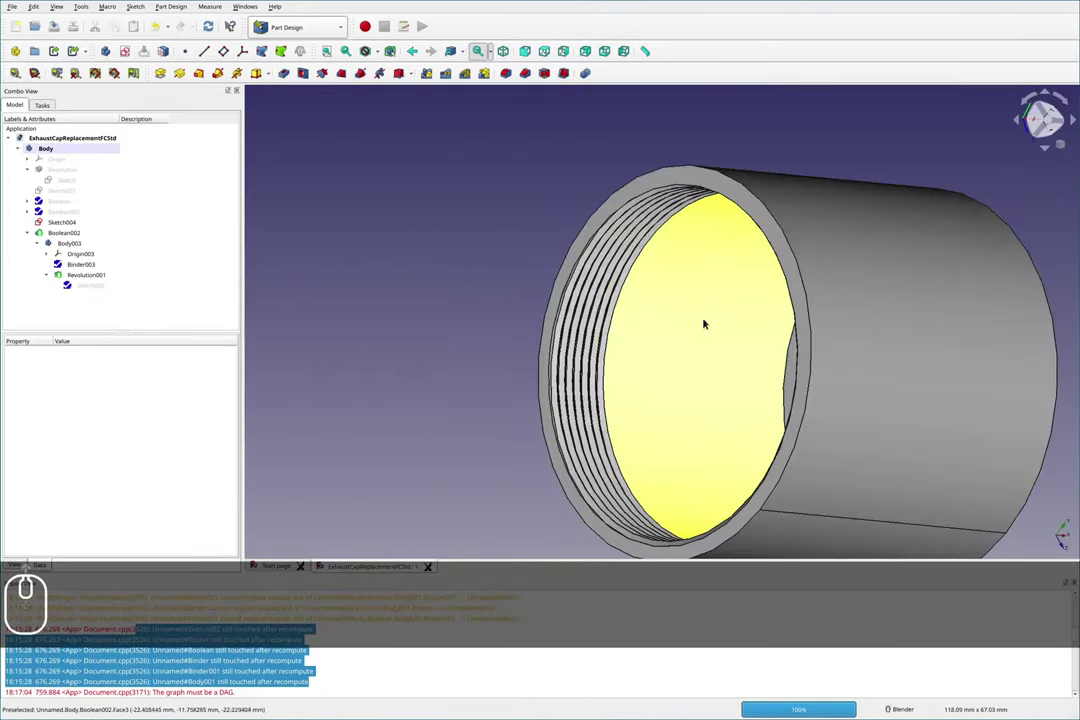
scroll("down", 3)
scroll("down", 3)
scroll("down", 3)
left_click_drag(819, 403, 577, 393)
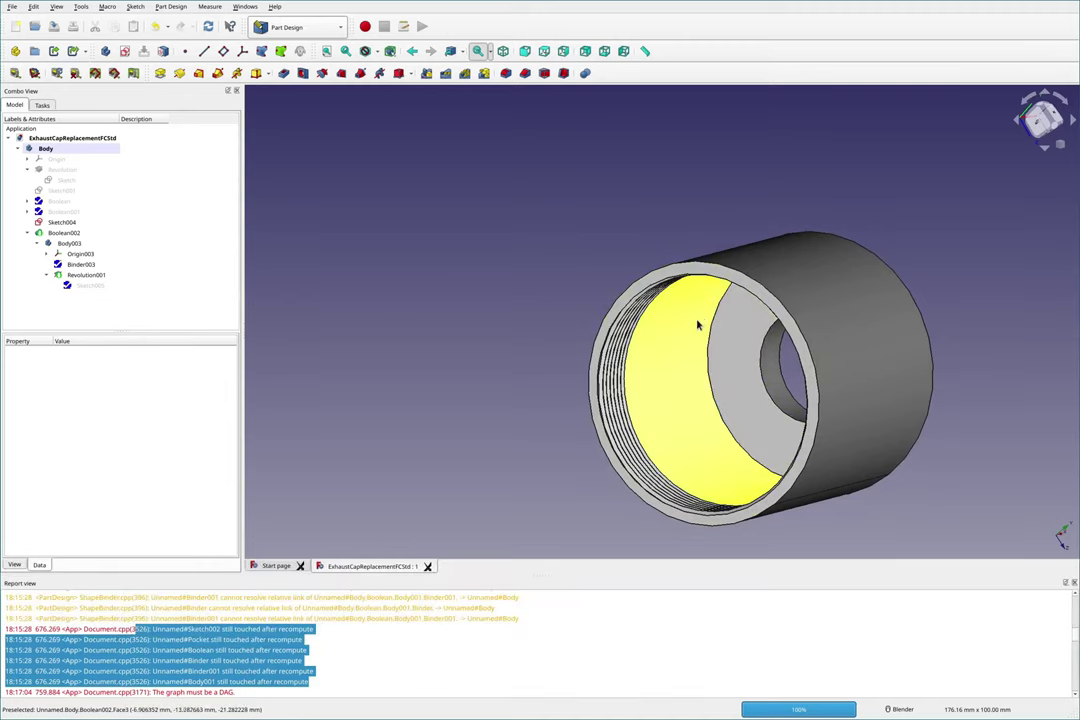
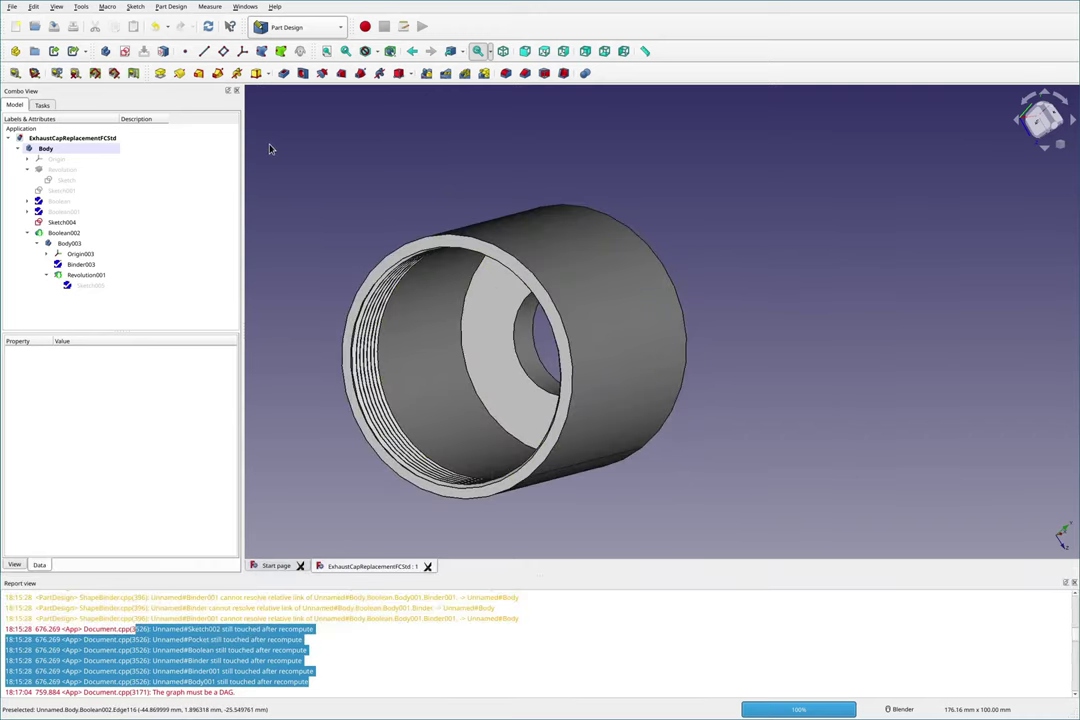
- Start exporting the cap's Body as ExhaustCapReplacement.stl from the File menu
left_click_drag(15, 6, 43, 182)
left_click_drag(44, 187, 424, 563)
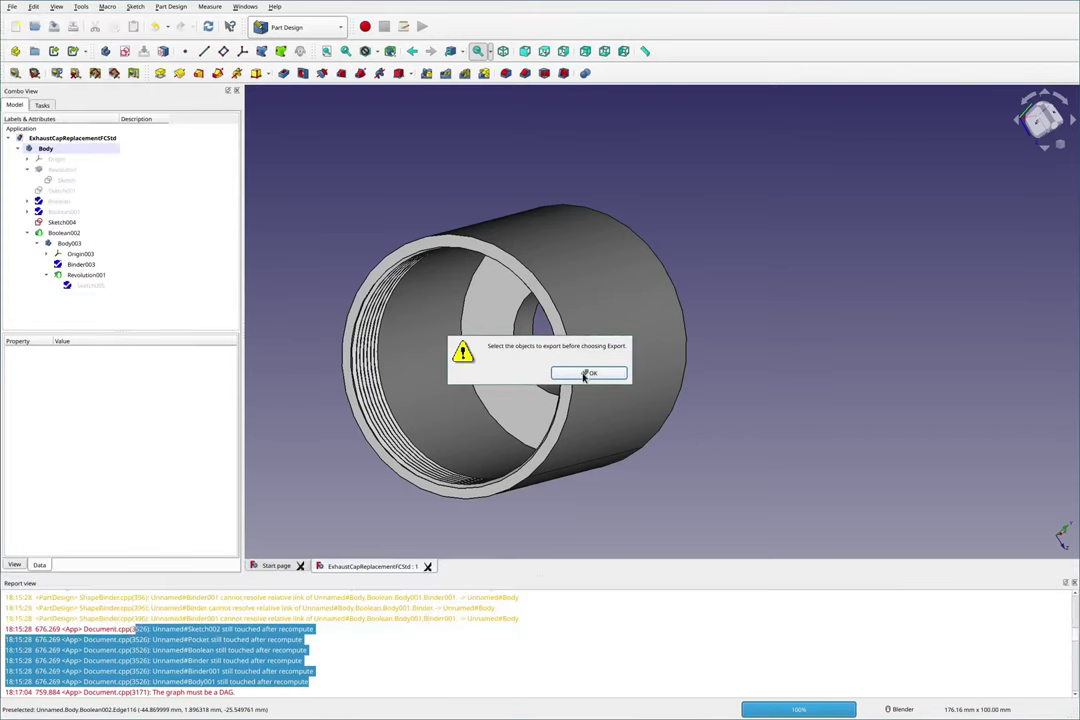
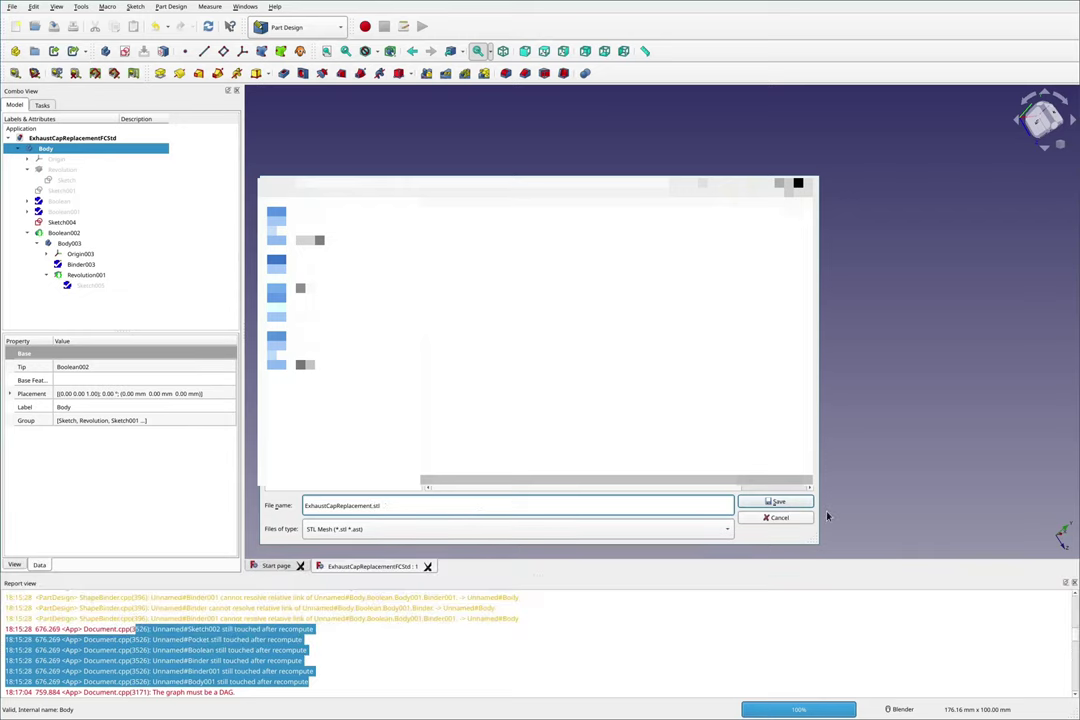
- Confirm saving ExhaustCapReplacement.stl and switch over to CHITUBOX
left_click_drag(789, 503, 778, 455)
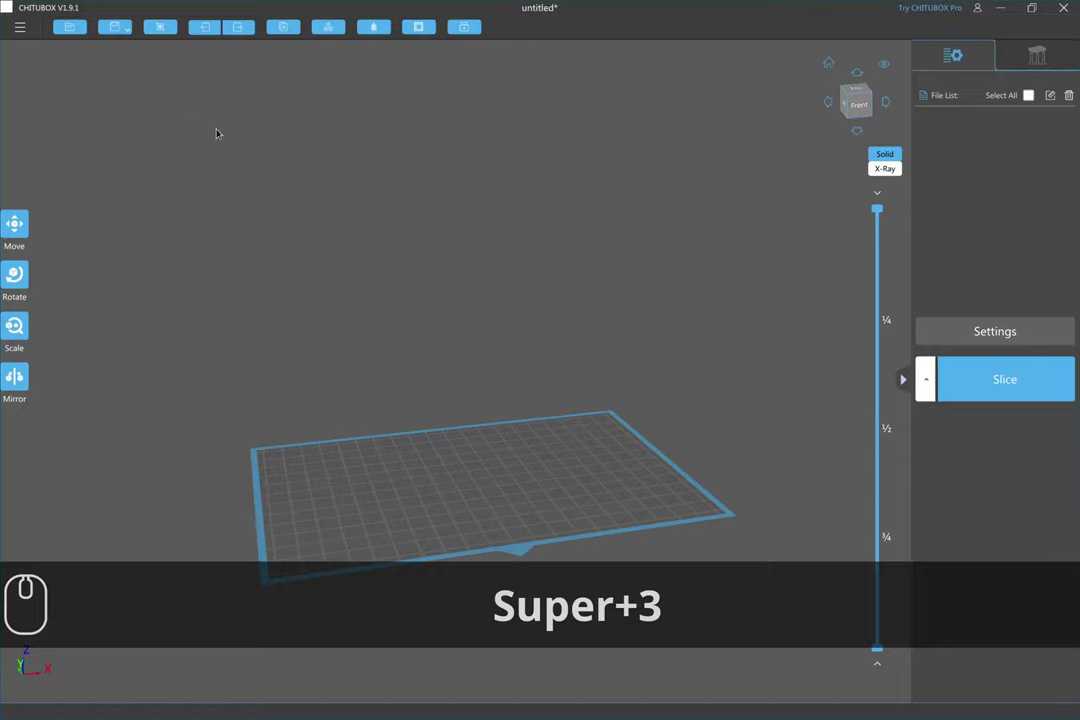
left_click_drag(187, 112, 118, 24)
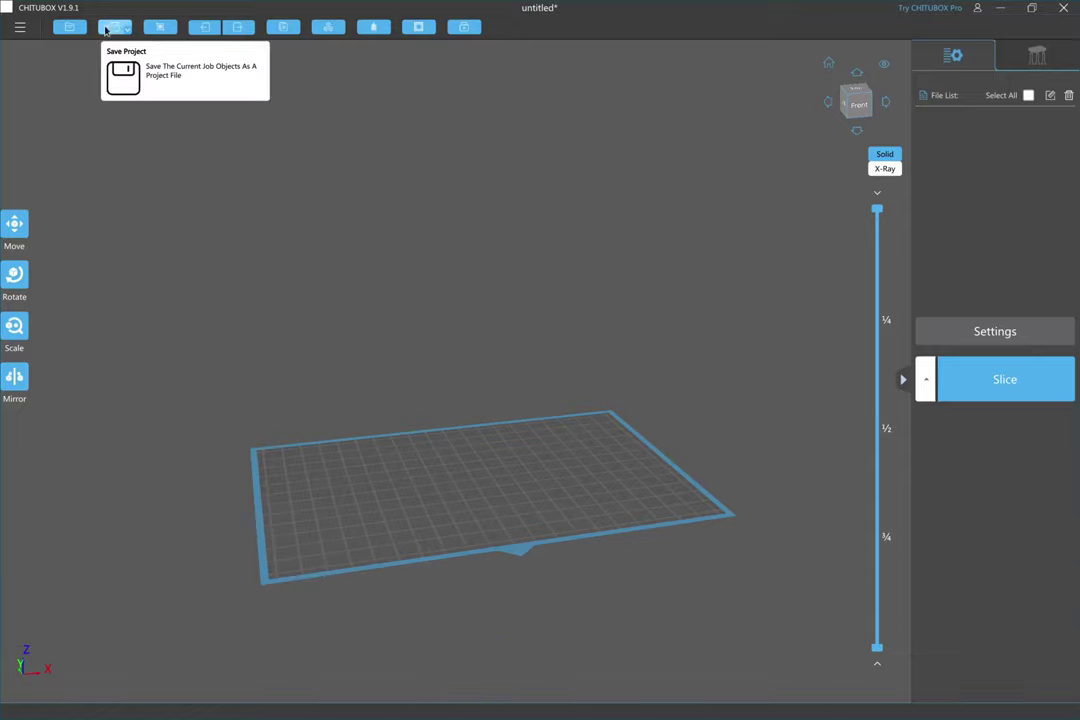
- Load ExhaustCapReplacement.stl onto the CHITUBOX build plate
left_click(73, 27)
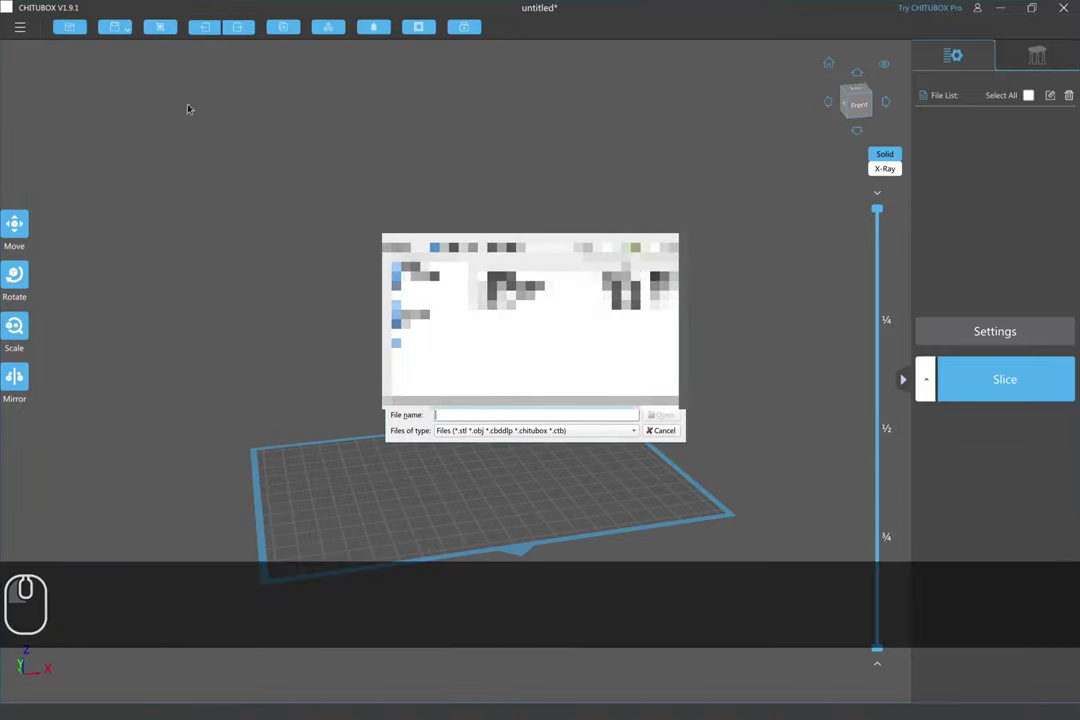
left_click(687, 443)
left_click(687, 443)
left_click(670, 415)
left_click_drag(668, 412, 567, 390)
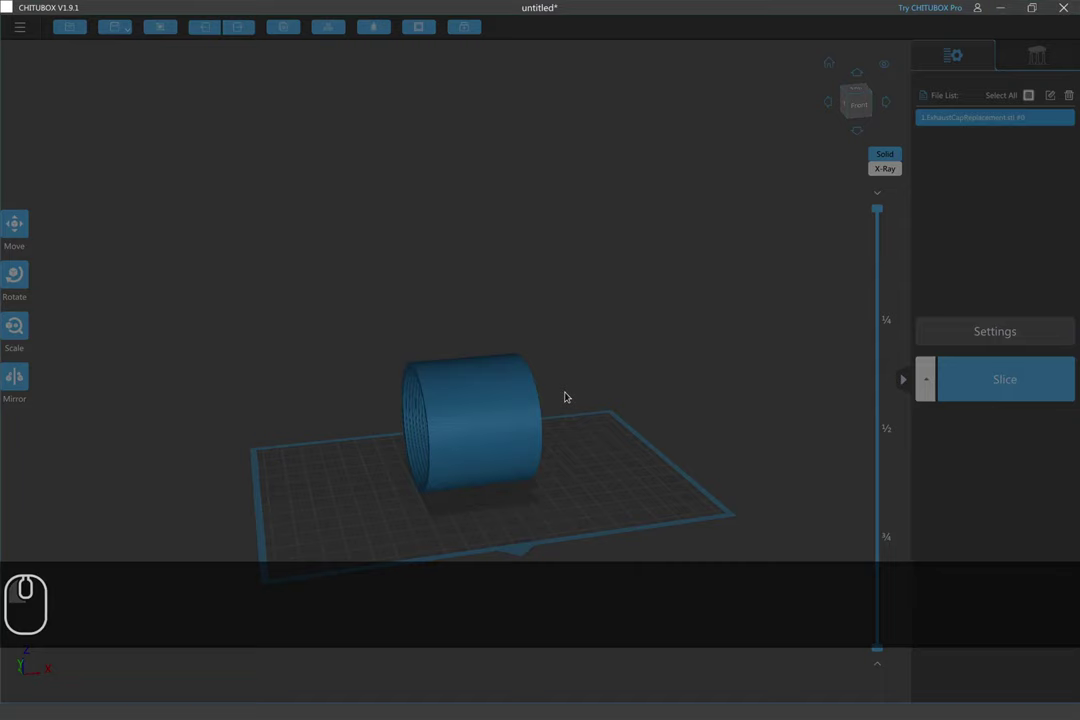
key("super+c")
left_click(574, 383)
left_click_drag(496, 528, 470, 453)
left_click_drag(470, 453, 465, 449)
scroll("up", 3)
left_click_drag(465, 449, 456, 552)
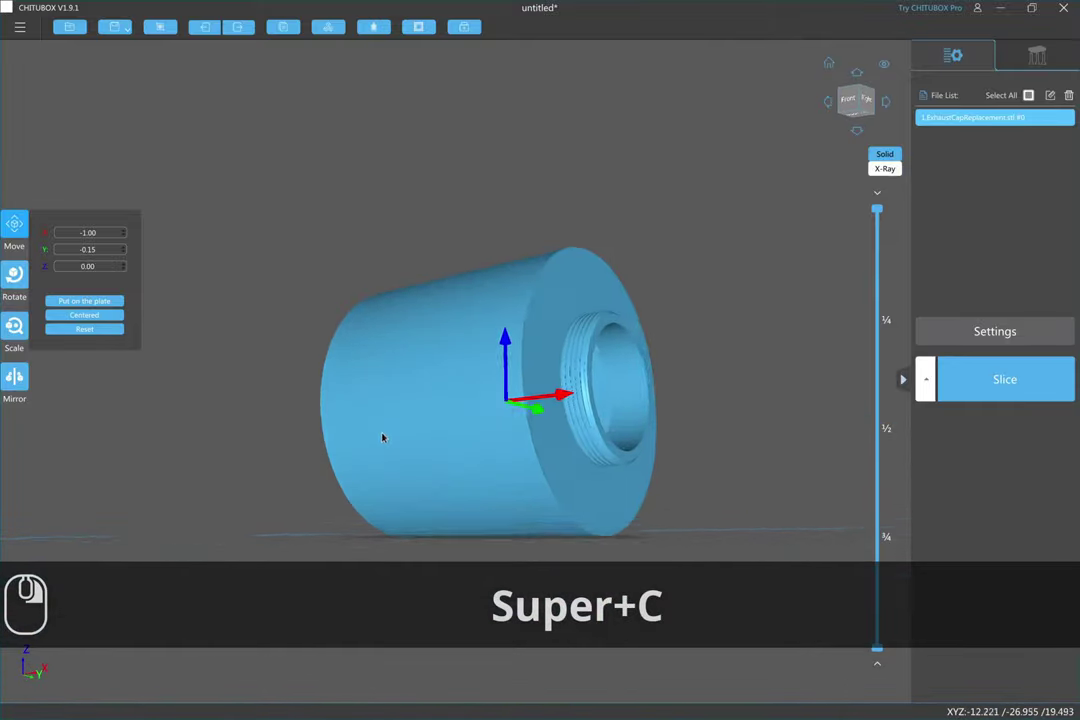
right_click(484, 454)
key("F2")
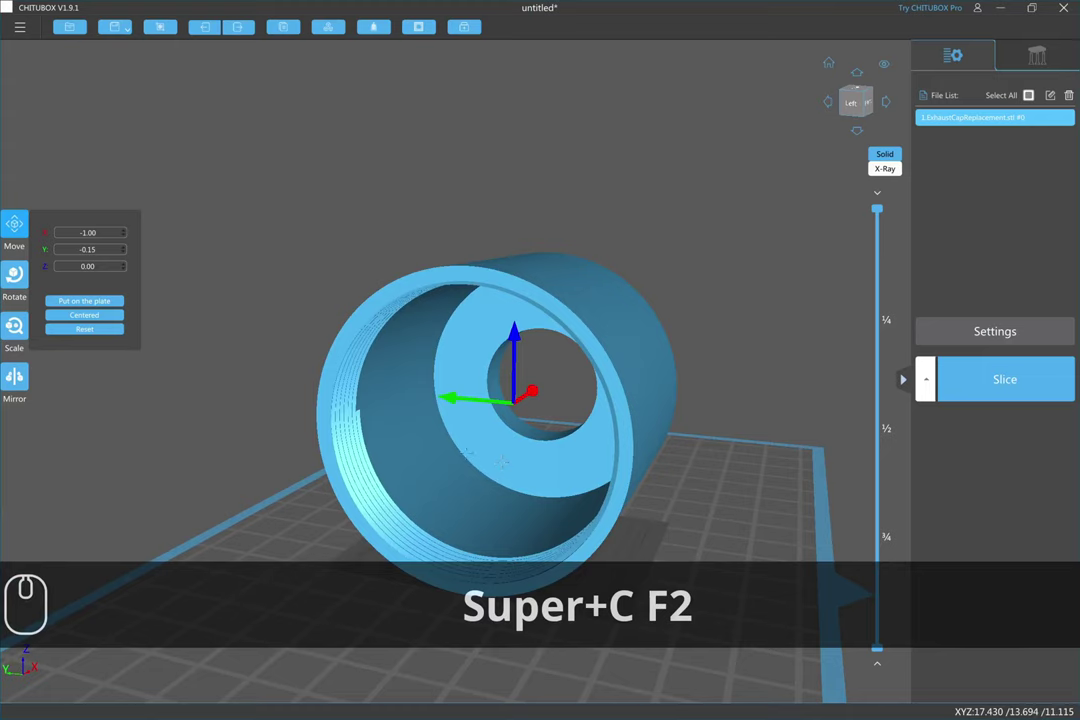
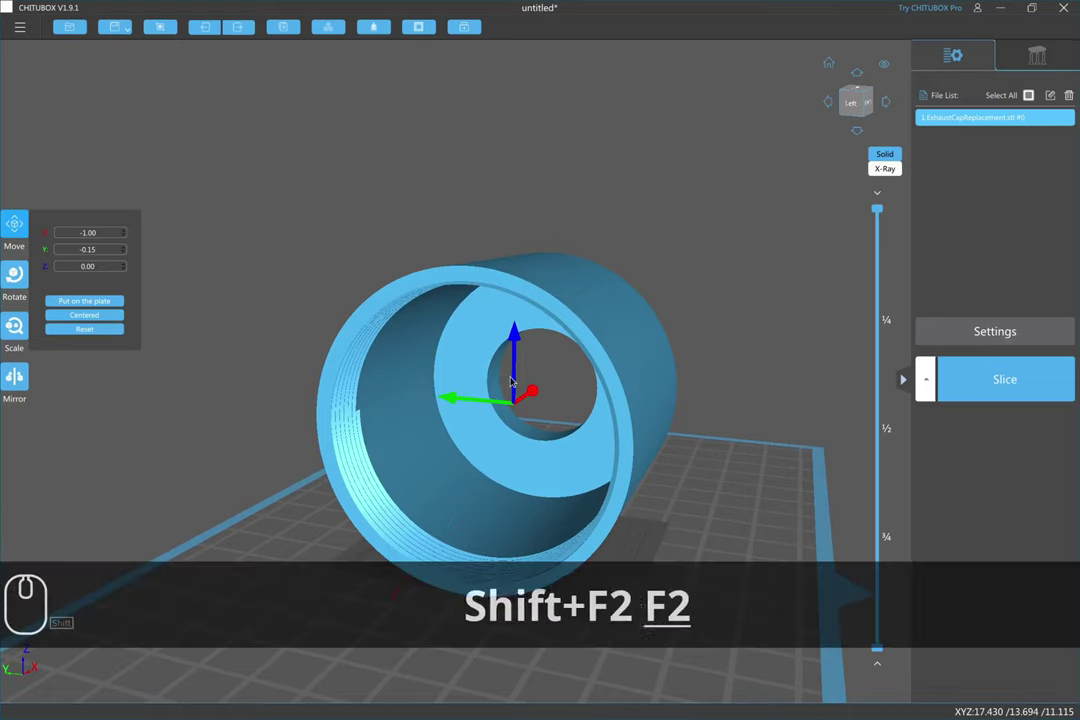
- Bring up the Rotate panel and try turning the cap on the plate
left_click_drag(460, 372, 21, 271)
left_click(21, 271)
left_click(61, 276)
left_click(61, 276)
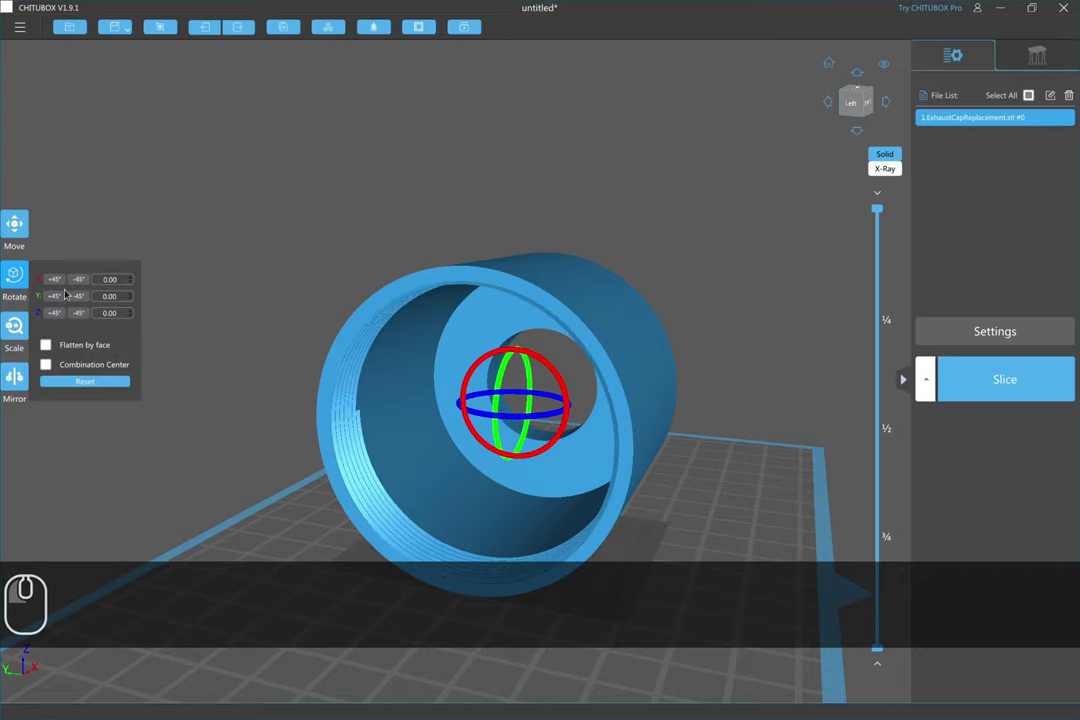
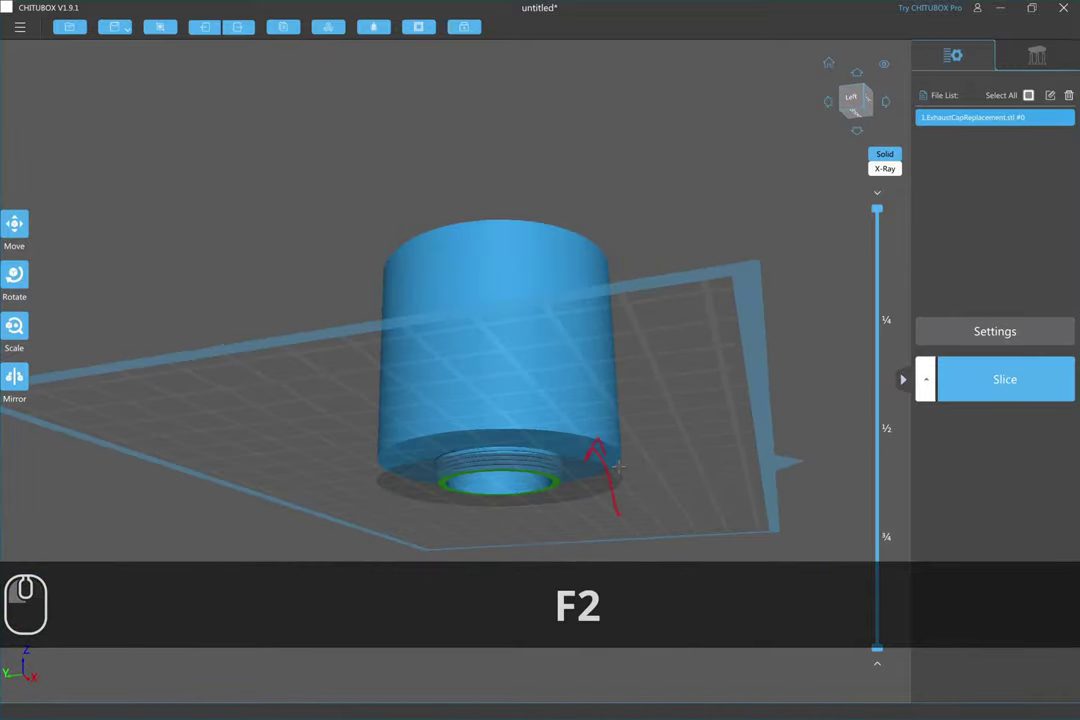
key("F2")
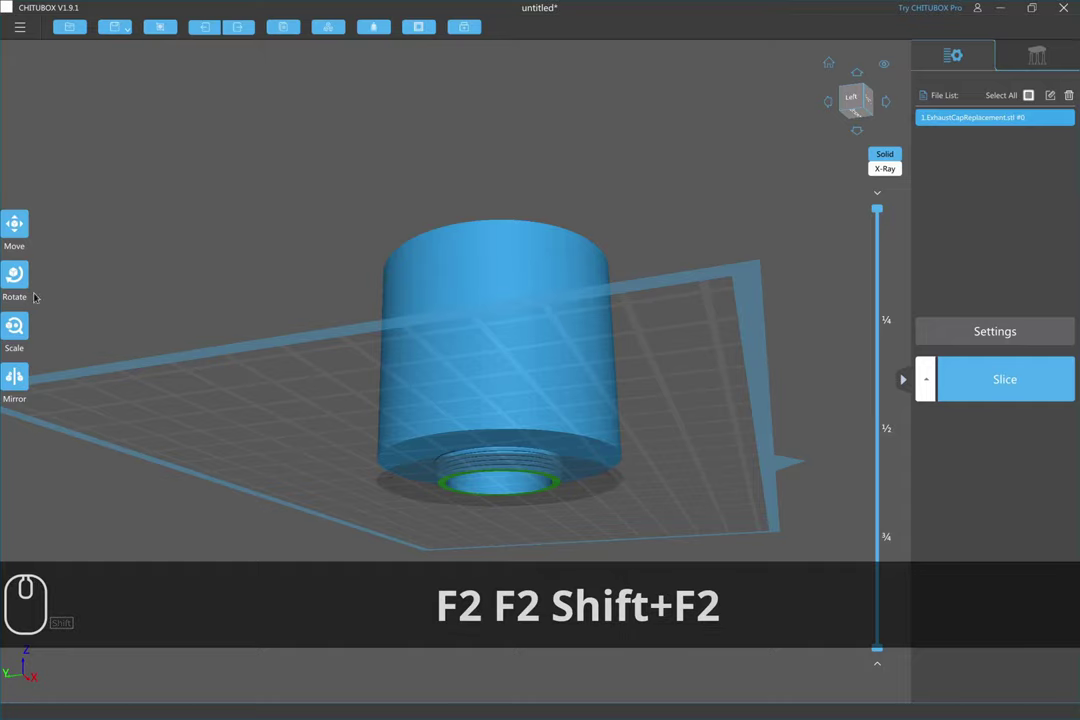
- Turn the cap about Y in 45° steps until the threaded neck points up
left_click(11, 271)
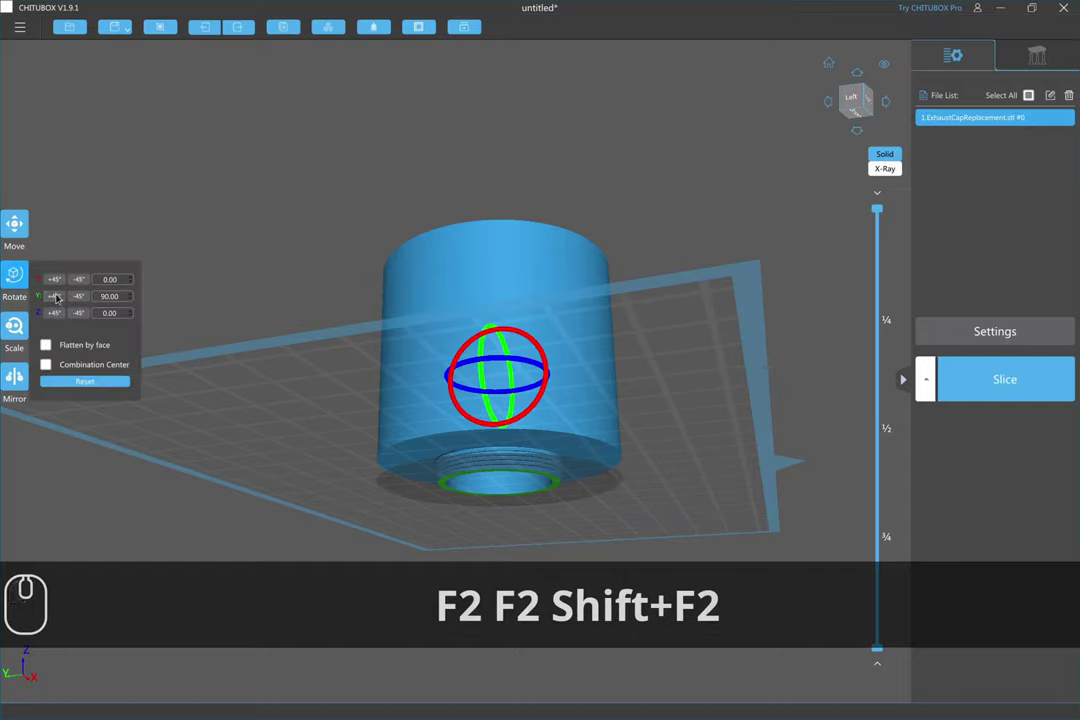
left_click(59, 295)
left_click(59, 295)
double_click(59, 295)
left_click(720, 326)
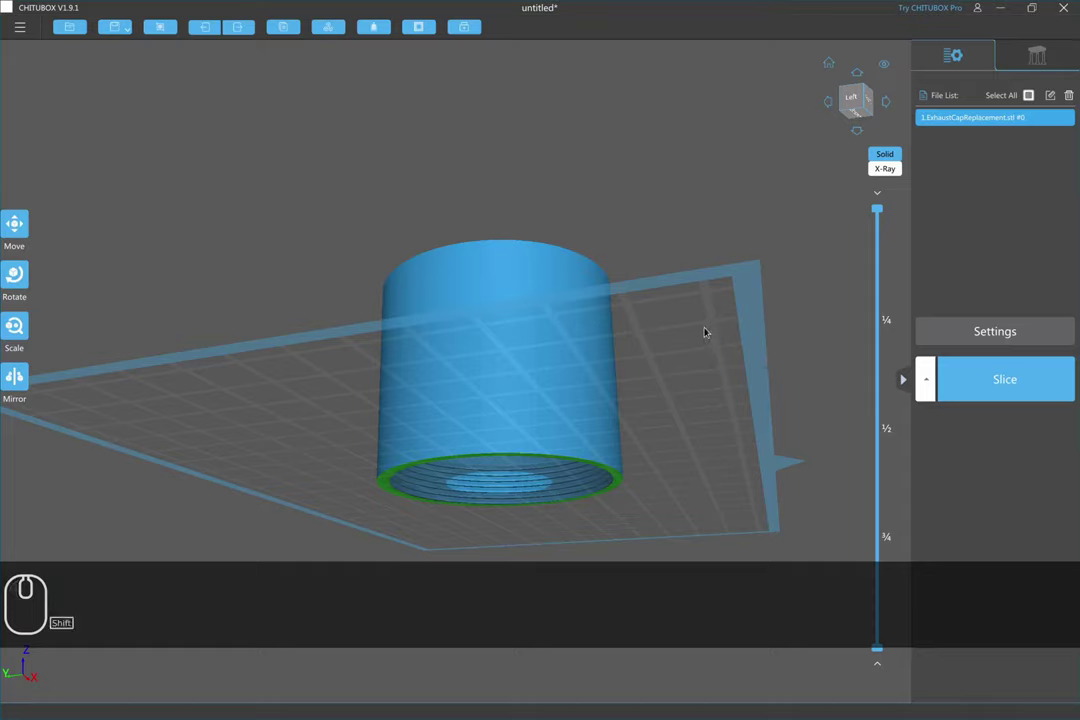
key("shift+F2")
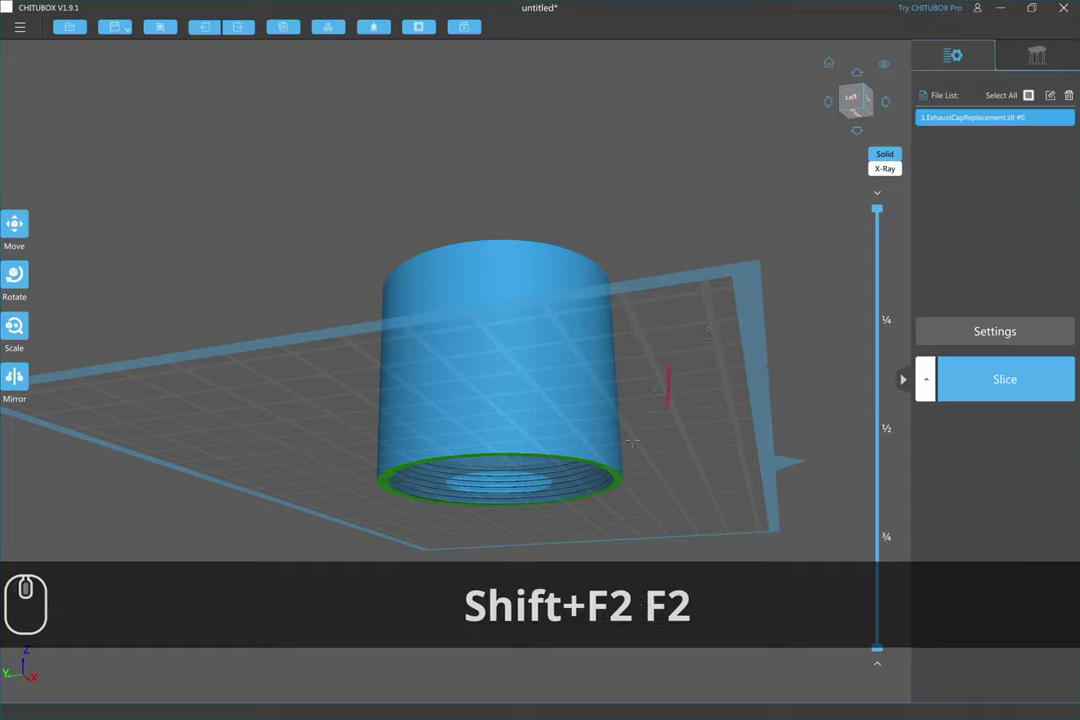
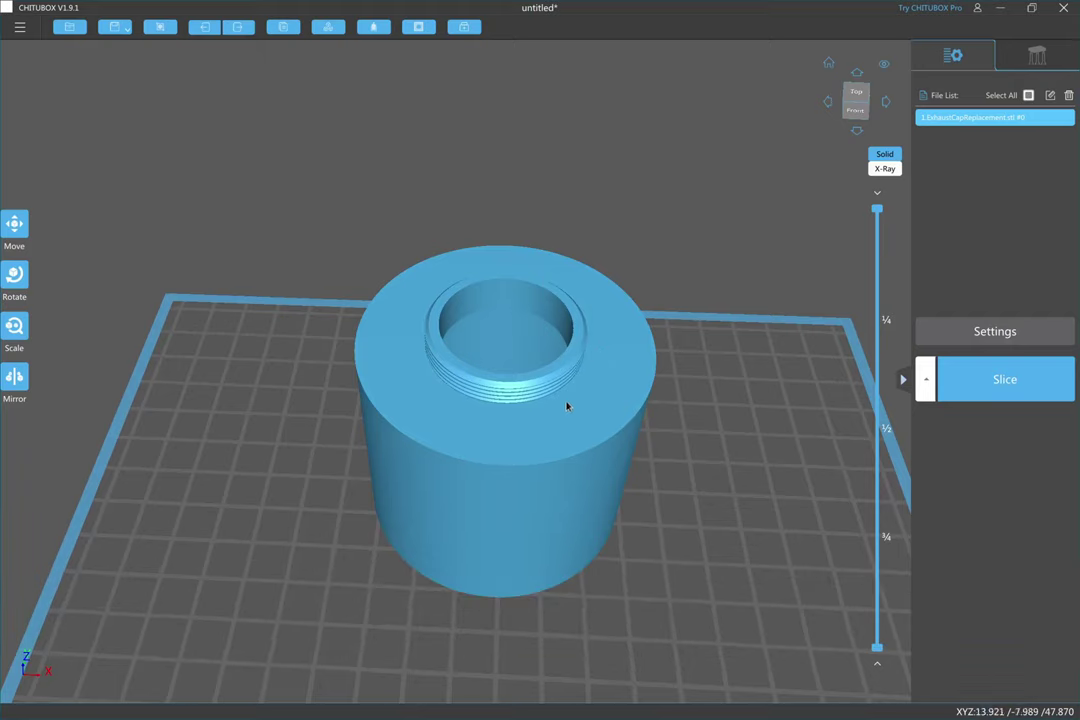
left_click(566, 410)
left_click(12, 280)
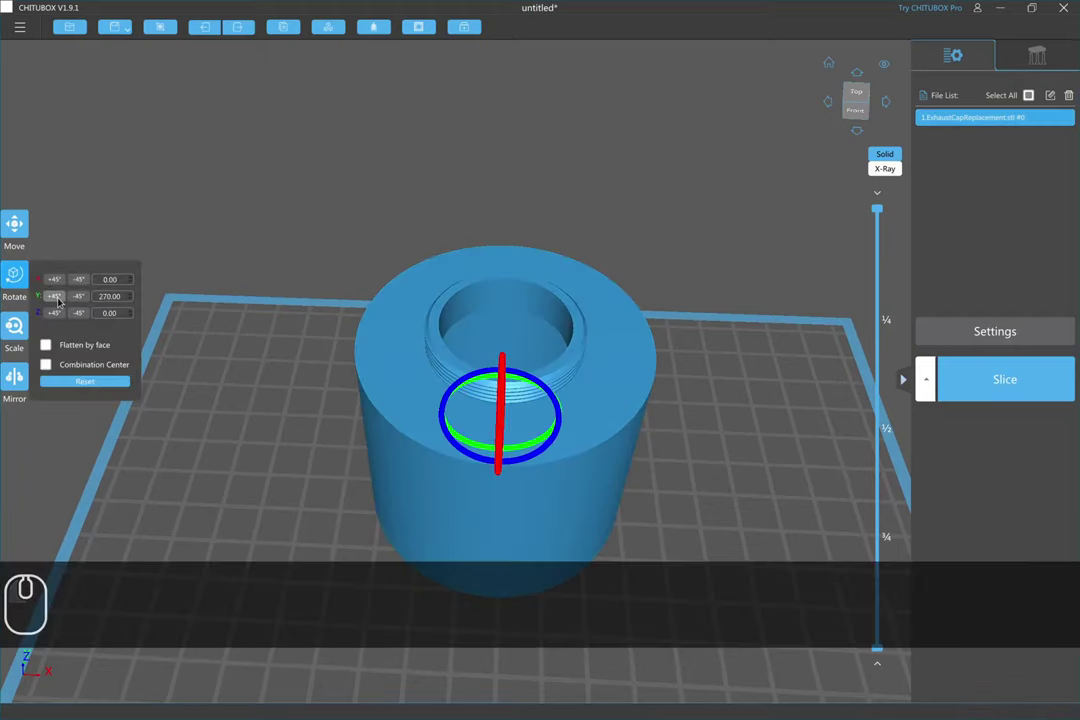
left_click_drag(59, 295, 52, 351)
scroll("up", 3)
left_click_drag(52, 351, 579, 423)
left_click_drag(579, 423, 599, 269)
scroll("up", 3)
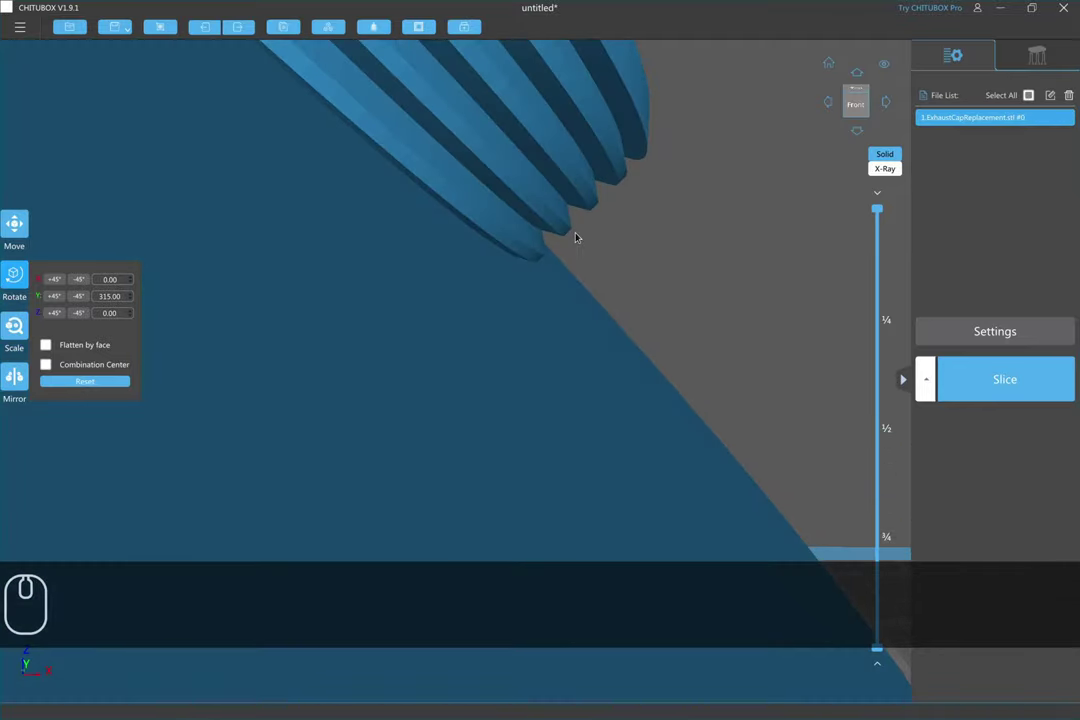
key("F2")
left_click(52, 351)
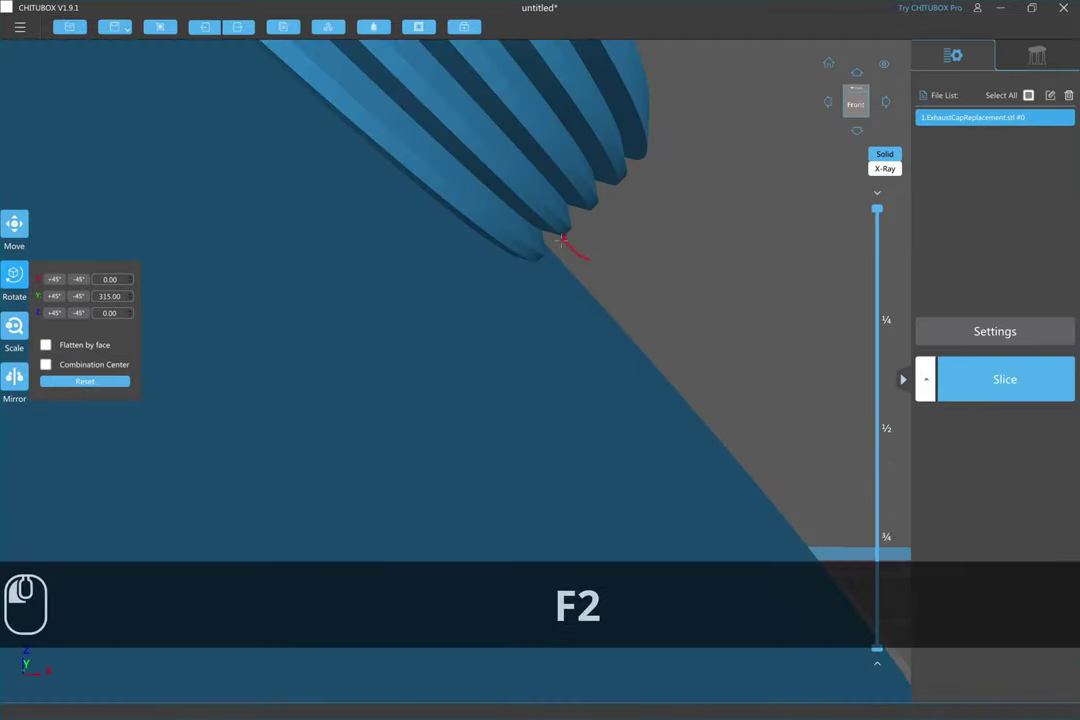
key("shift+F2")
scroll("down", 3)
left_click(52, 351)
scroll("down", 3)
left_click_drag(612, 476, 657, 423)
scroll("down", 3)
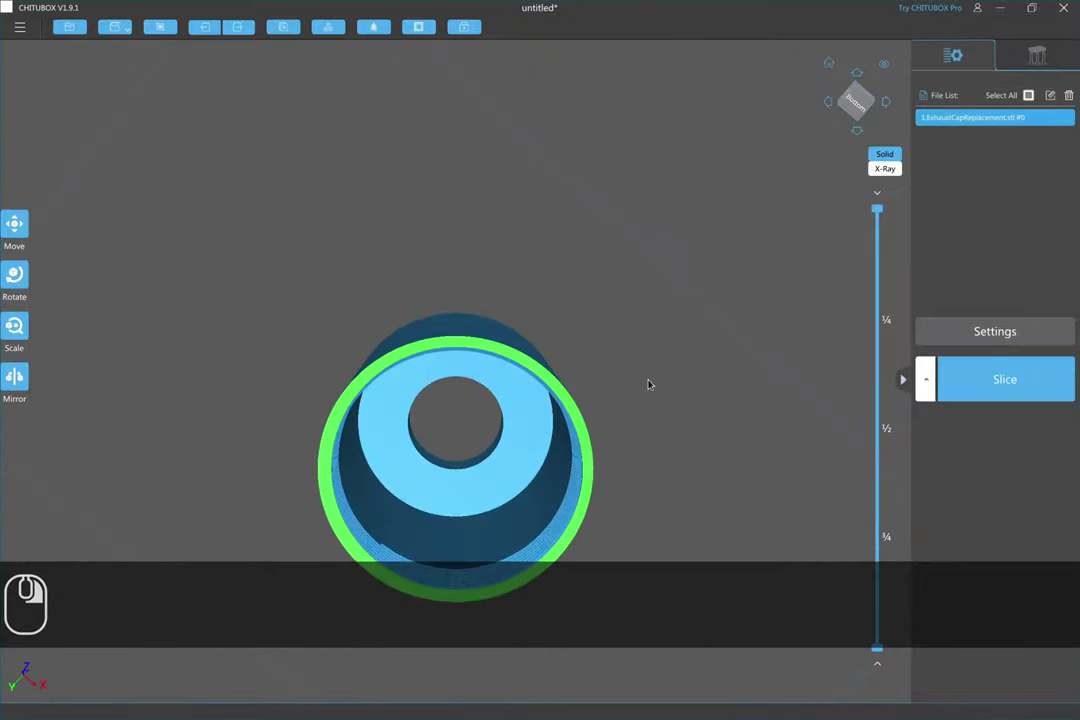
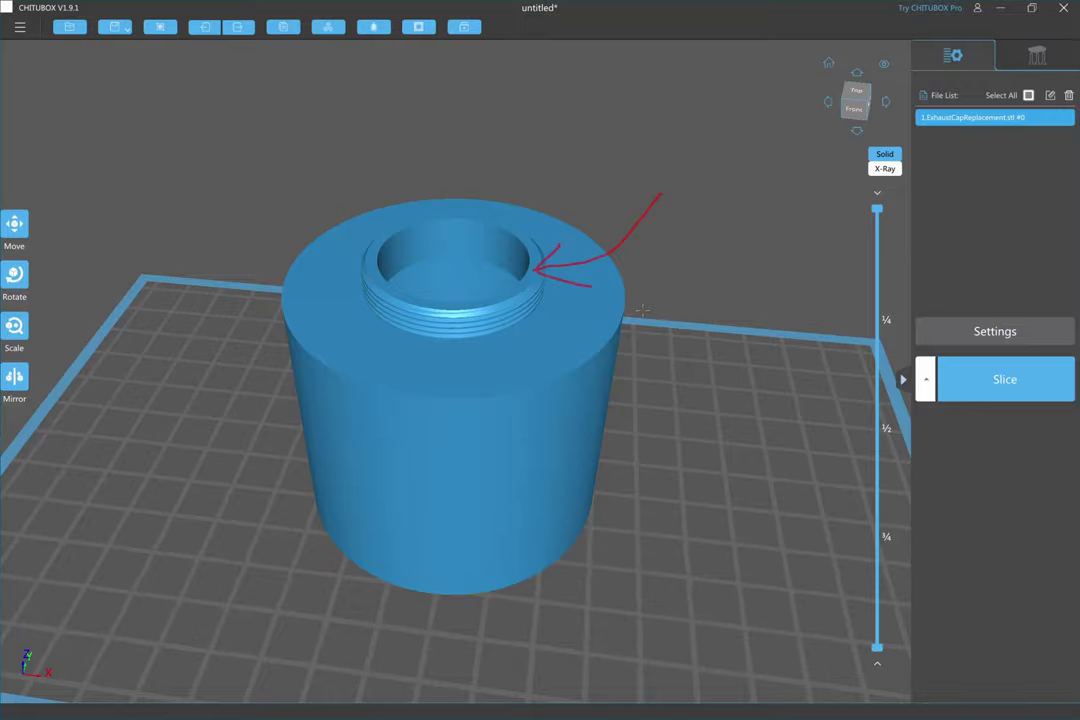
- Orbit to inspect the cap's open end from below and the threaded neck from above
key("shift+F2")
left_click_drag(632, 424, 647, 301)
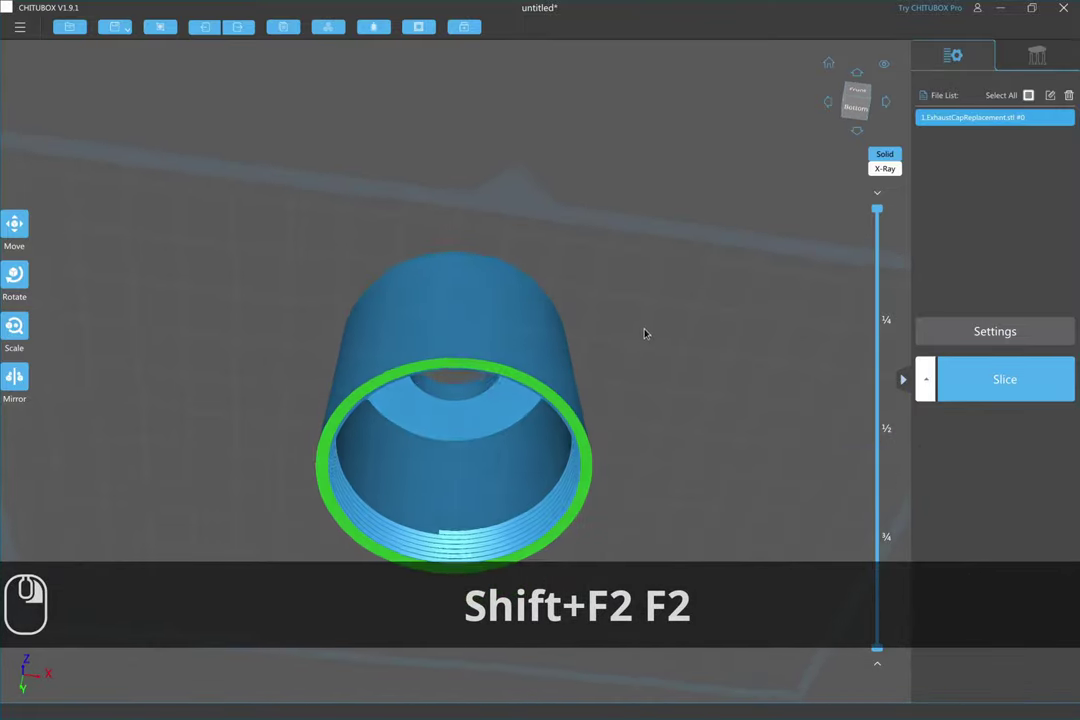
left_click_drag(644, 333, 550, 363)
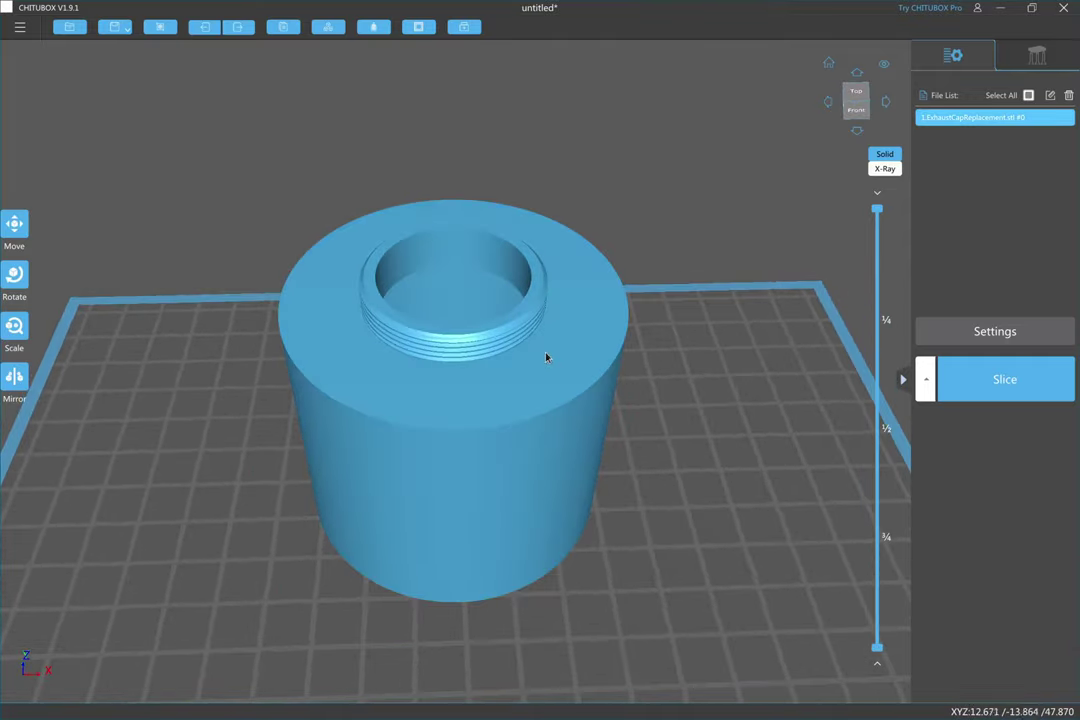
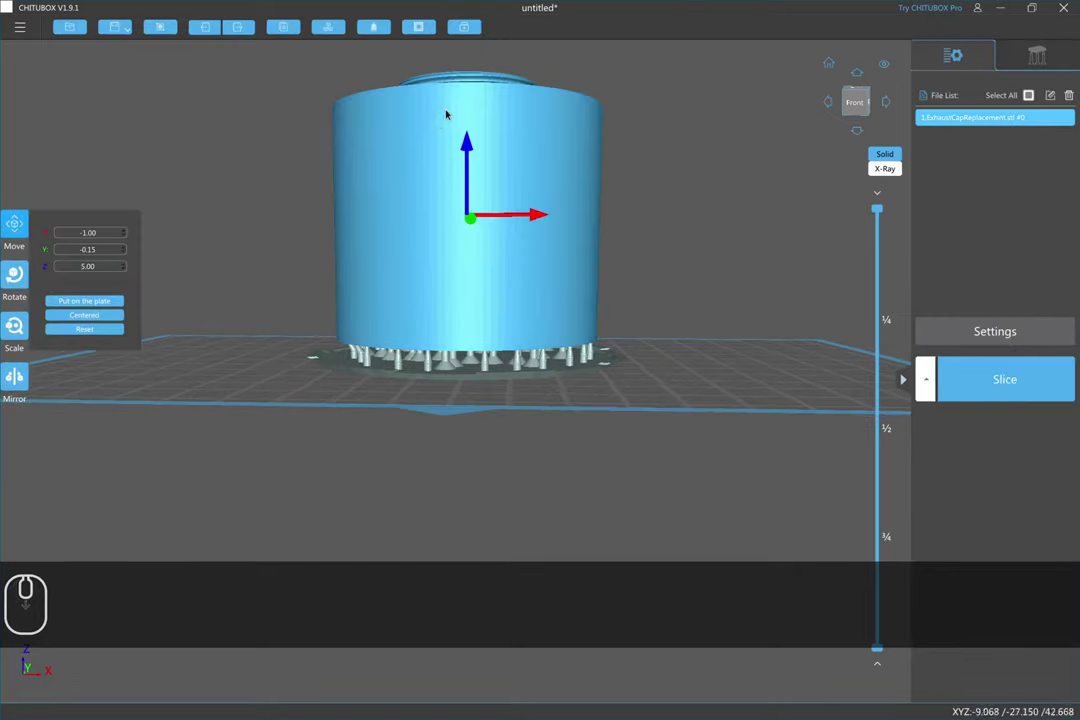
- Raise the cap along Z and set its height above the plate to 10 mm
scroll("up", 3)
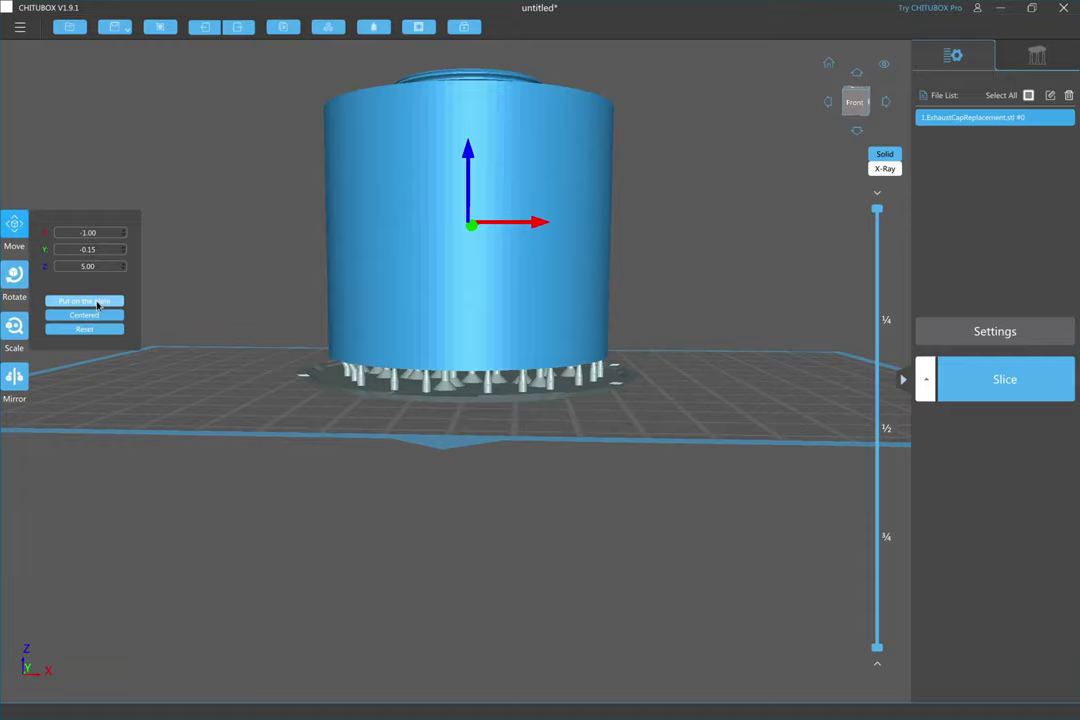
left_click_drag(104, 327, 481, 165)
left_click_drag(477, 378, 483, 361)
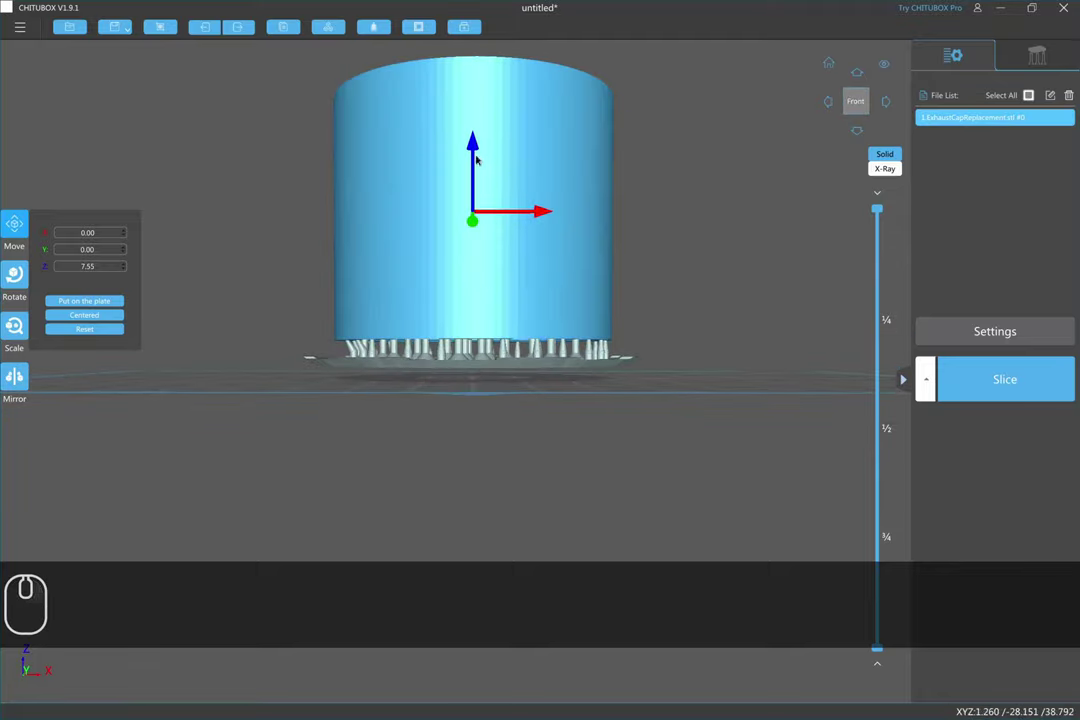
left_click_drag(476, 155, 462, 170)
left_click(108, 264)
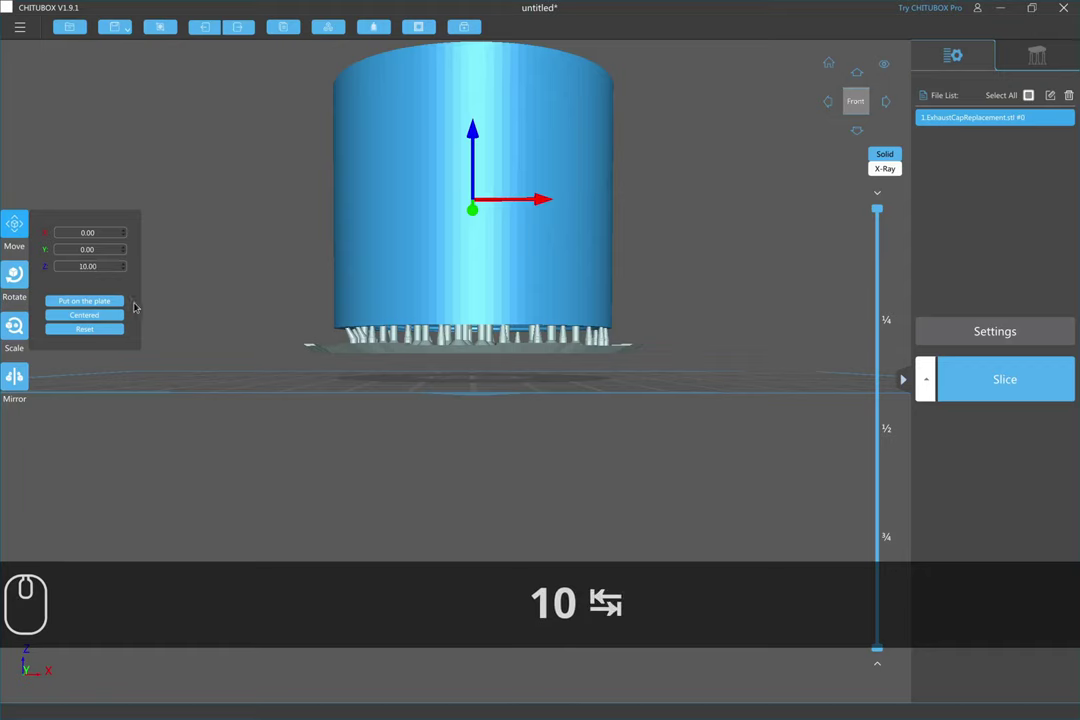
type("10 ⇆")
left_click(270, 255)
- Orbit the view to look beneath the raised cap at its braced pillars
left_click_drag(1035, 102, 1041, 429)
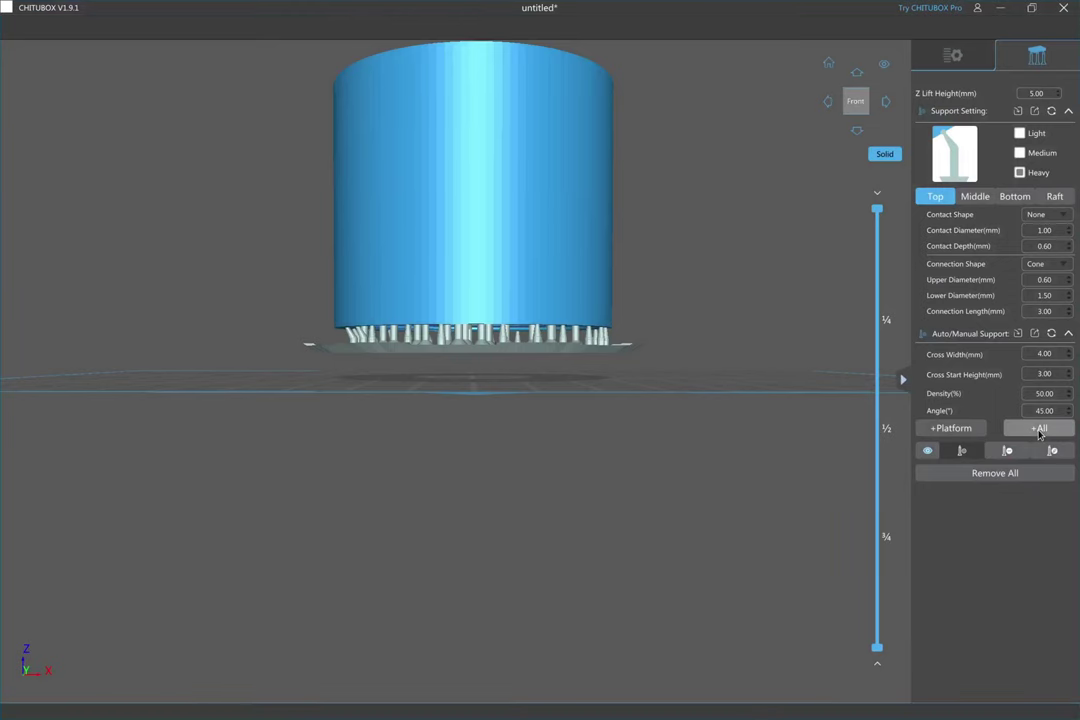
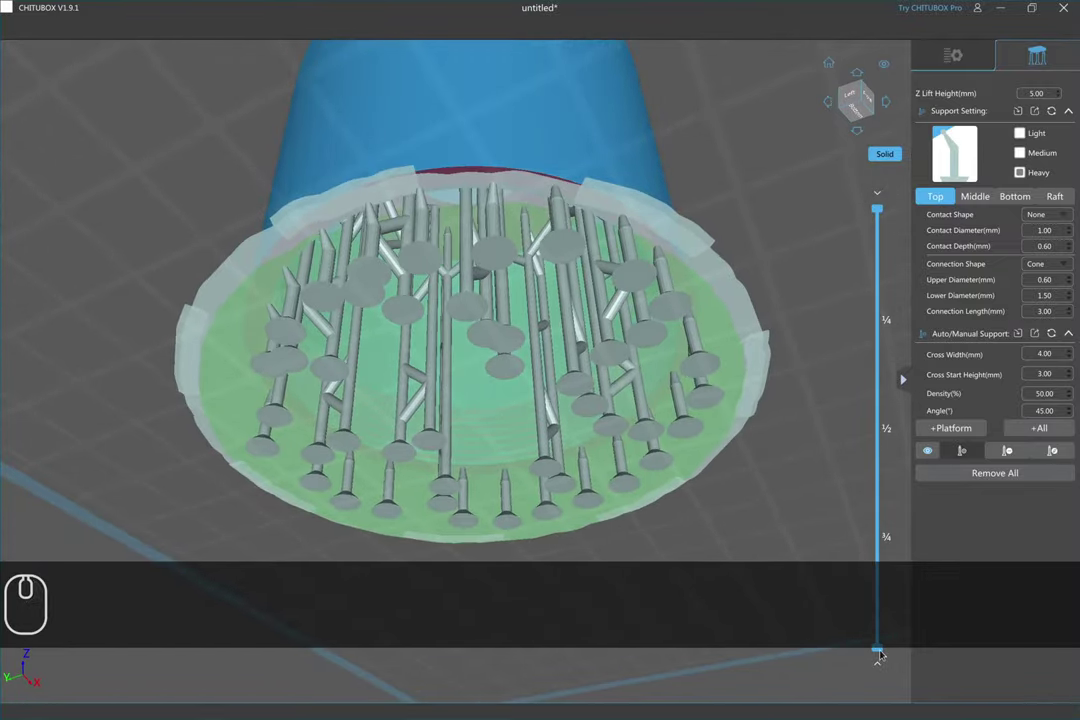
left_click_drag(883, 650, 884, 405)
left_click_drag(884, 405, 880, 579)
left_click_drag(880, 579, 619, 135)
scroll("down", 3)
left_click_drag(619, 135, 457, 435)
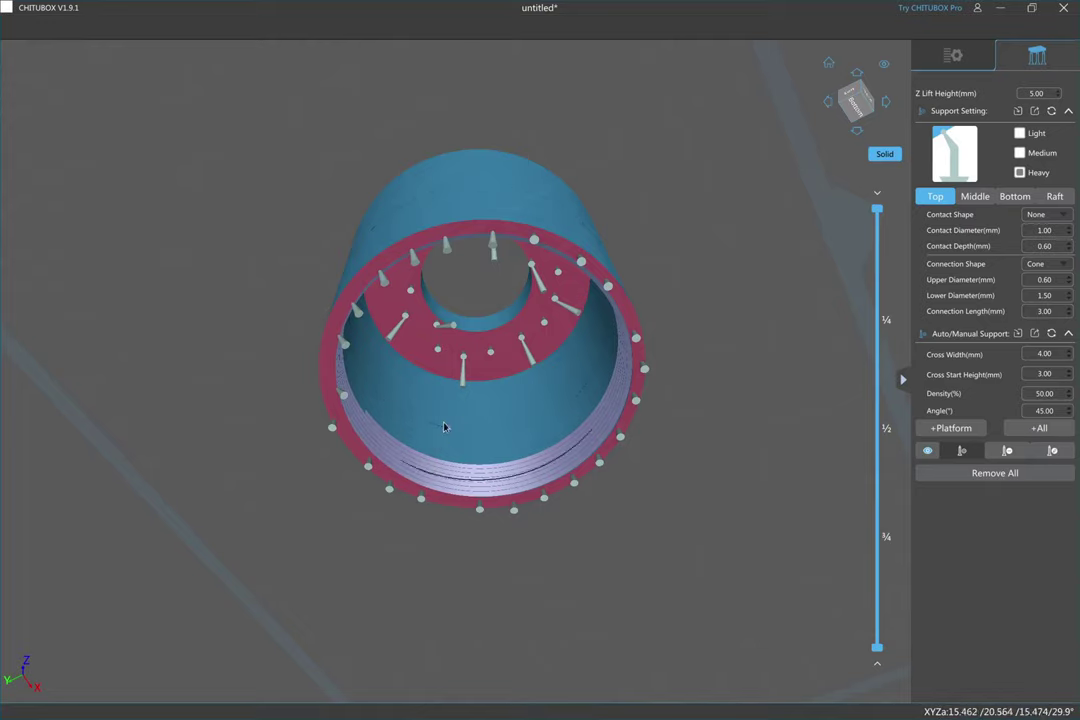
key("F2")
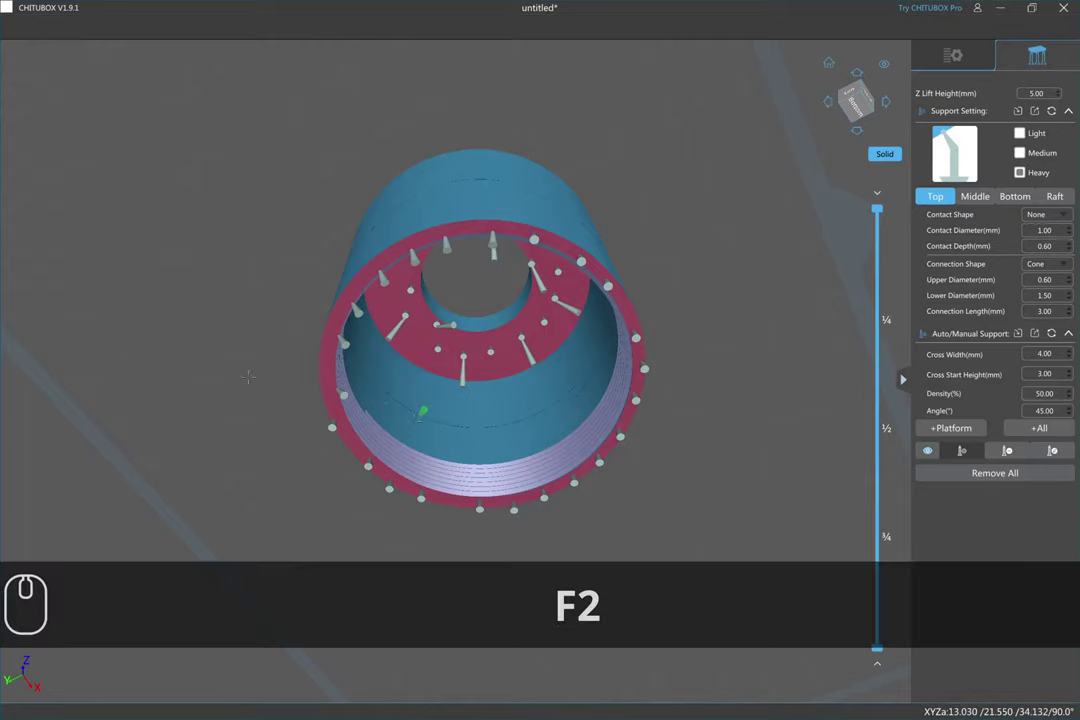
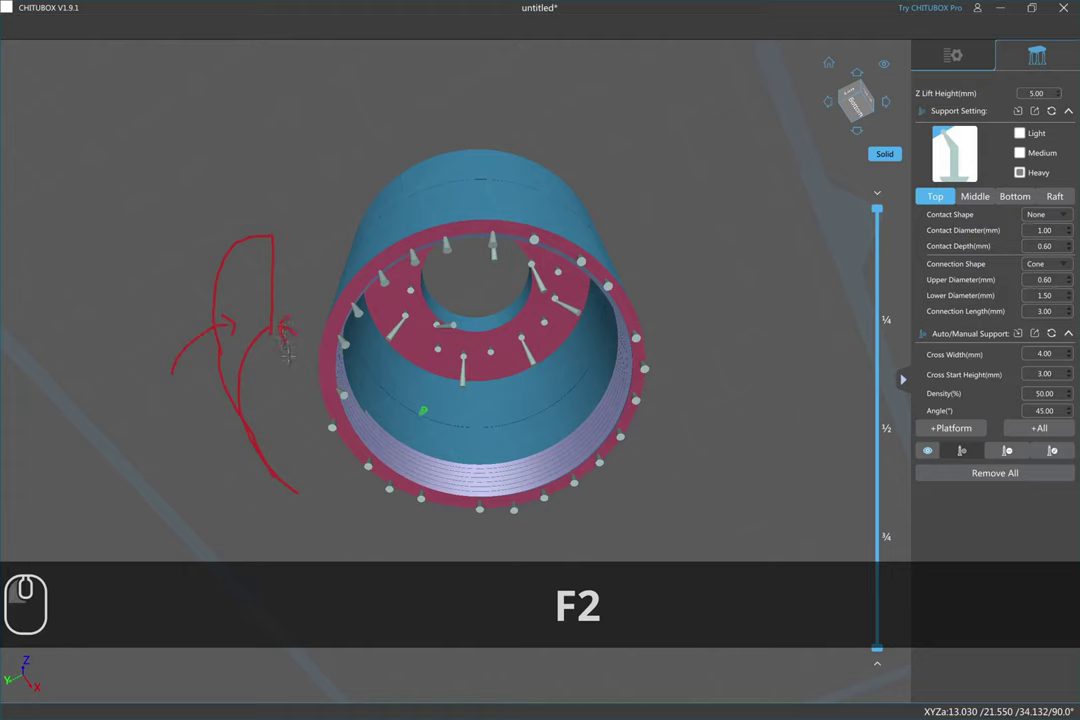
key("shift+F2")
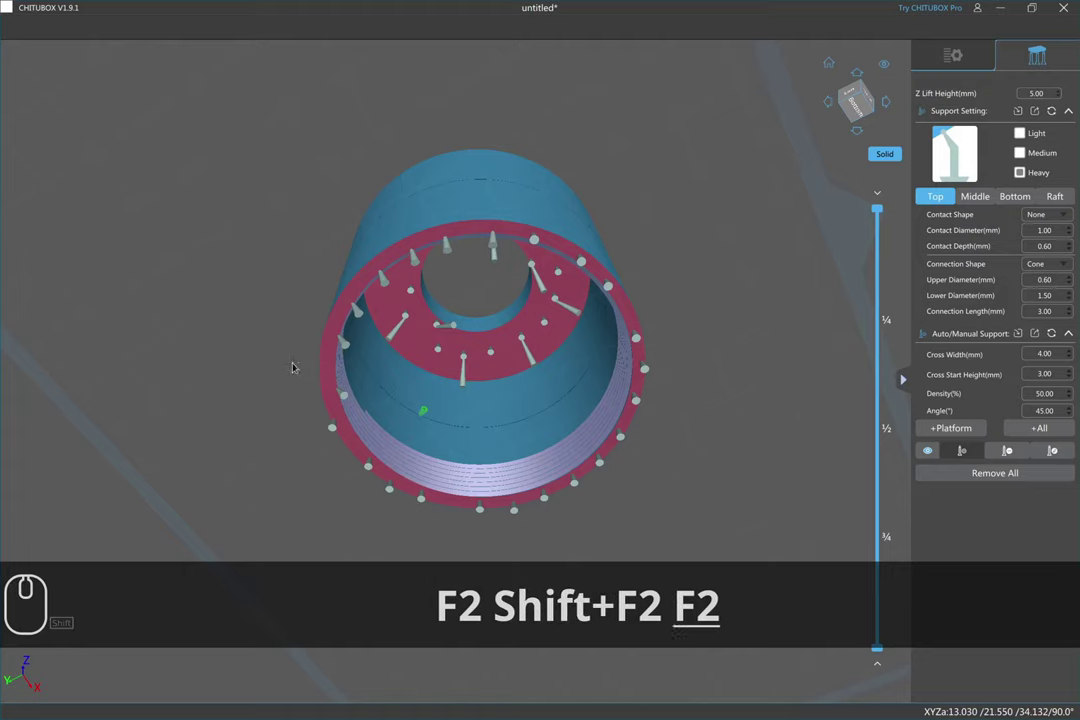
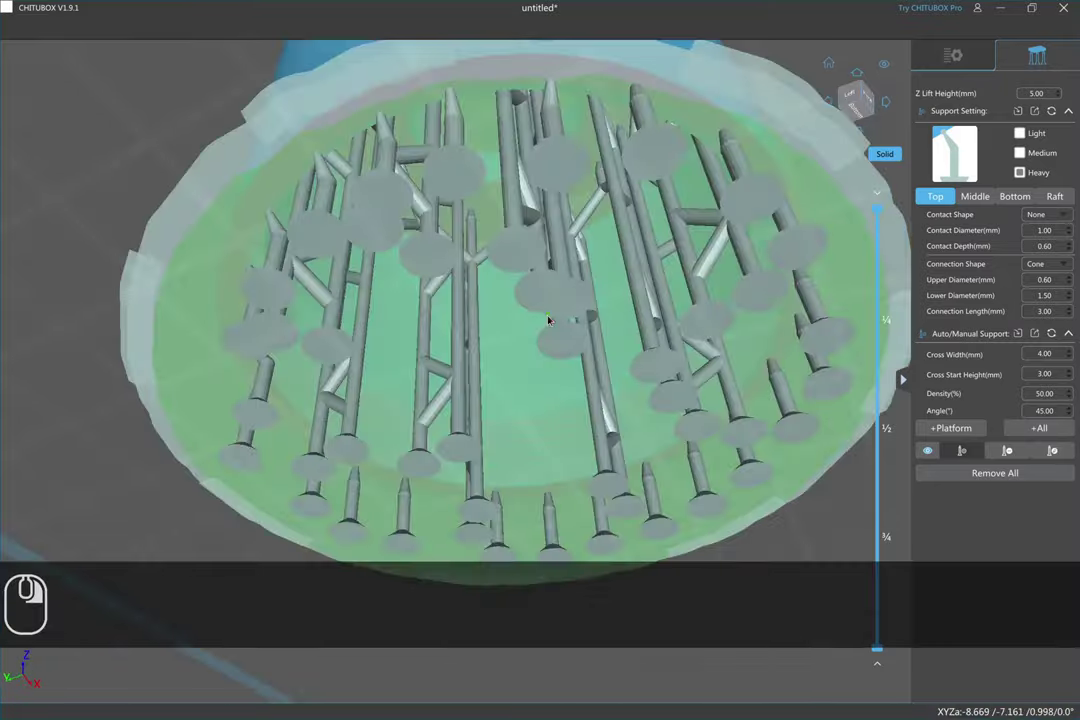
- Face the underside and line the upper edge of the central hole with support points
left_click_drag(530, 408, 946, 210)
scroll("up", 3)
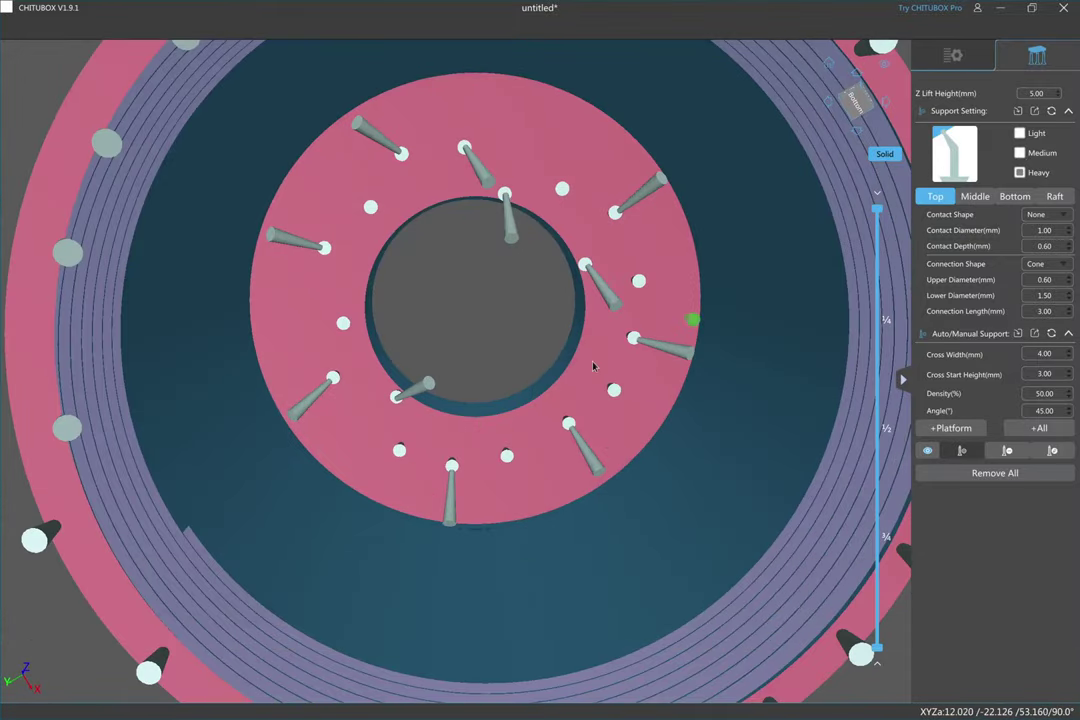
scroll("up", 3)
scroll("up", 3)
left_click_drag(436, 408, 615, 175)
left_click_drag(615, 174, 591, 148)
left_click(565, 128)
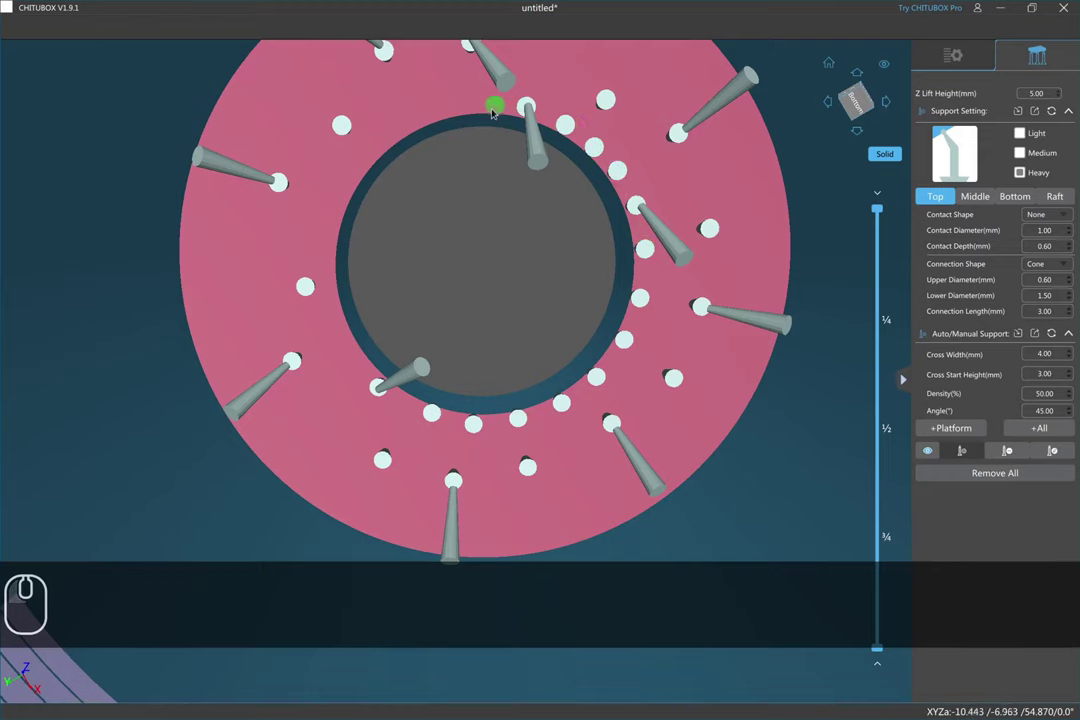
left_click(492, 107)
left_click(450, 111)
- Add supports along the left of the hole and on the inner overhang ring
left_click_drag(412, 125, 344, 314)
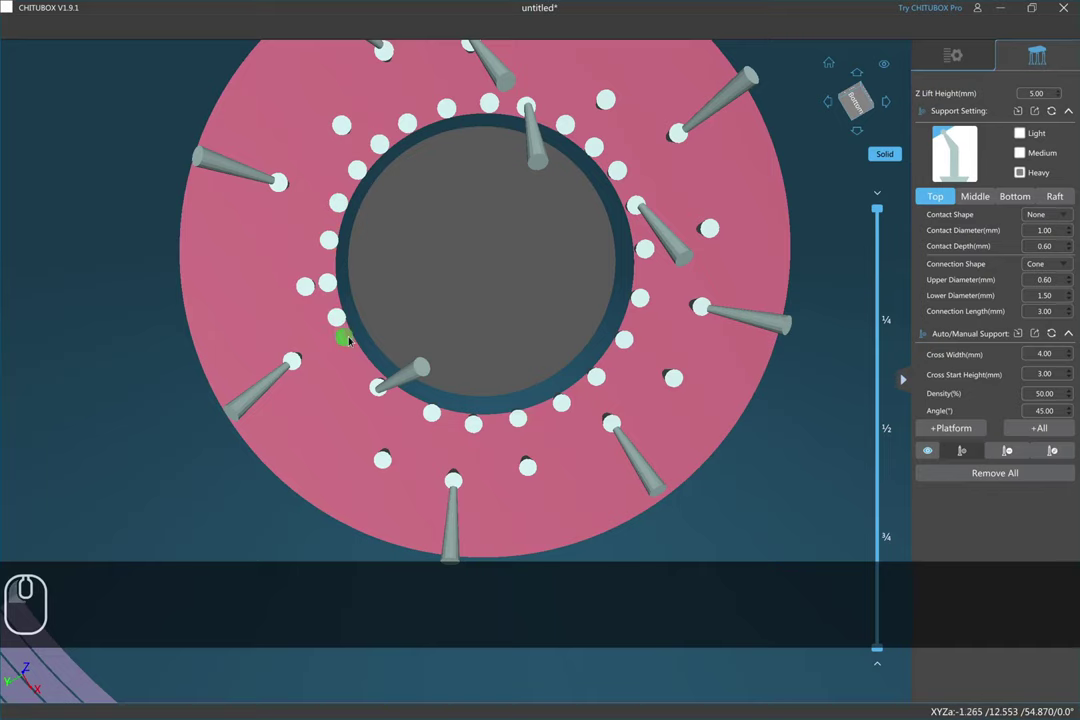
left_click(360, 348)
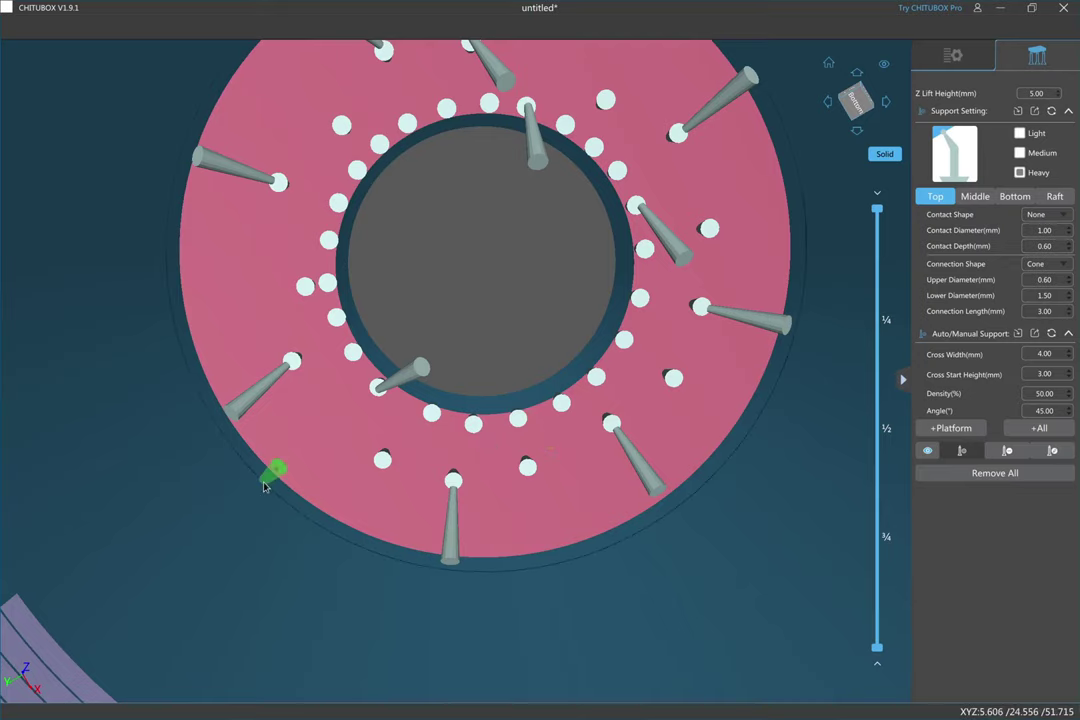
left_click(338, 422)
left_click(272, 263)
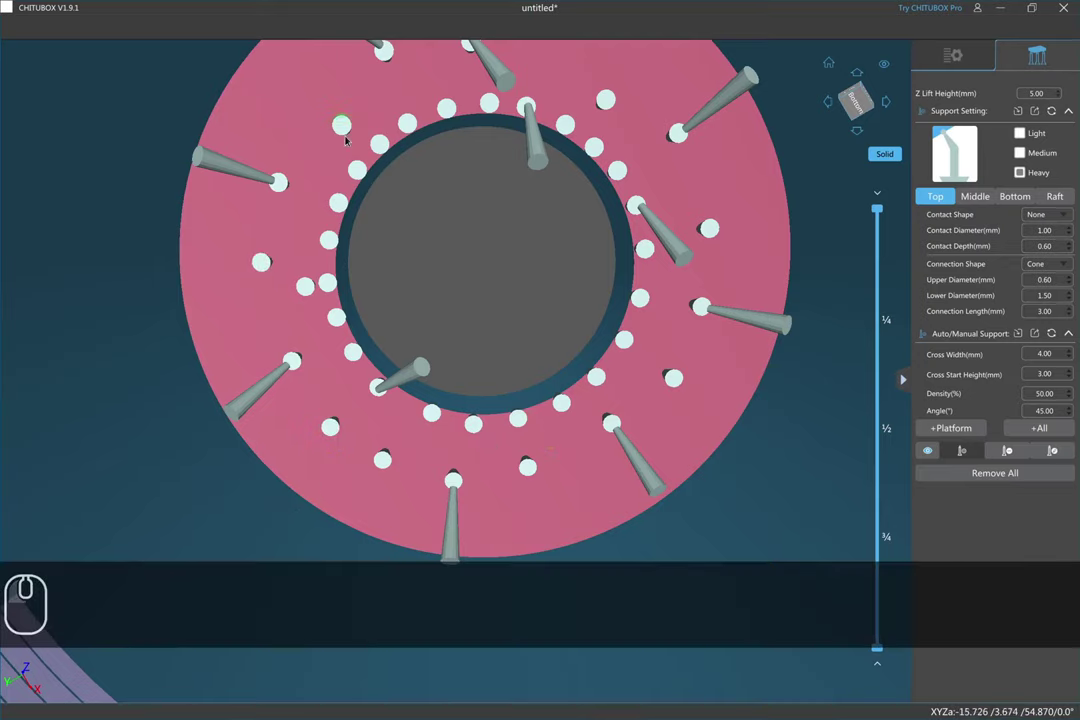
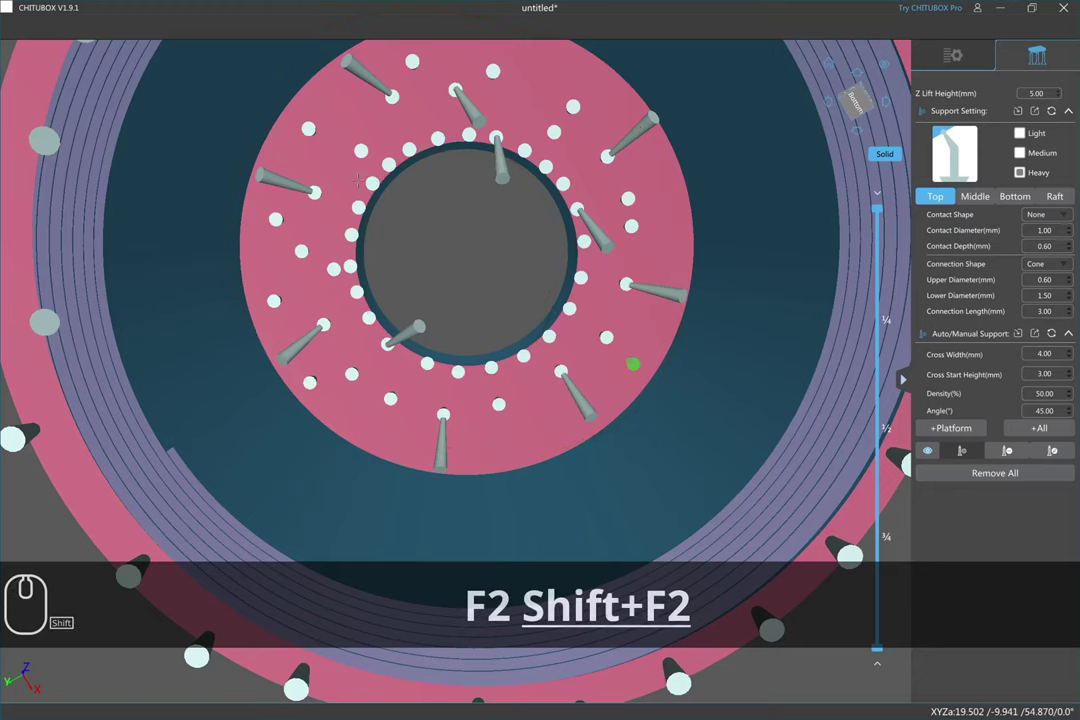
- Continue manual support placement on the inner overhang ring
key("F2")
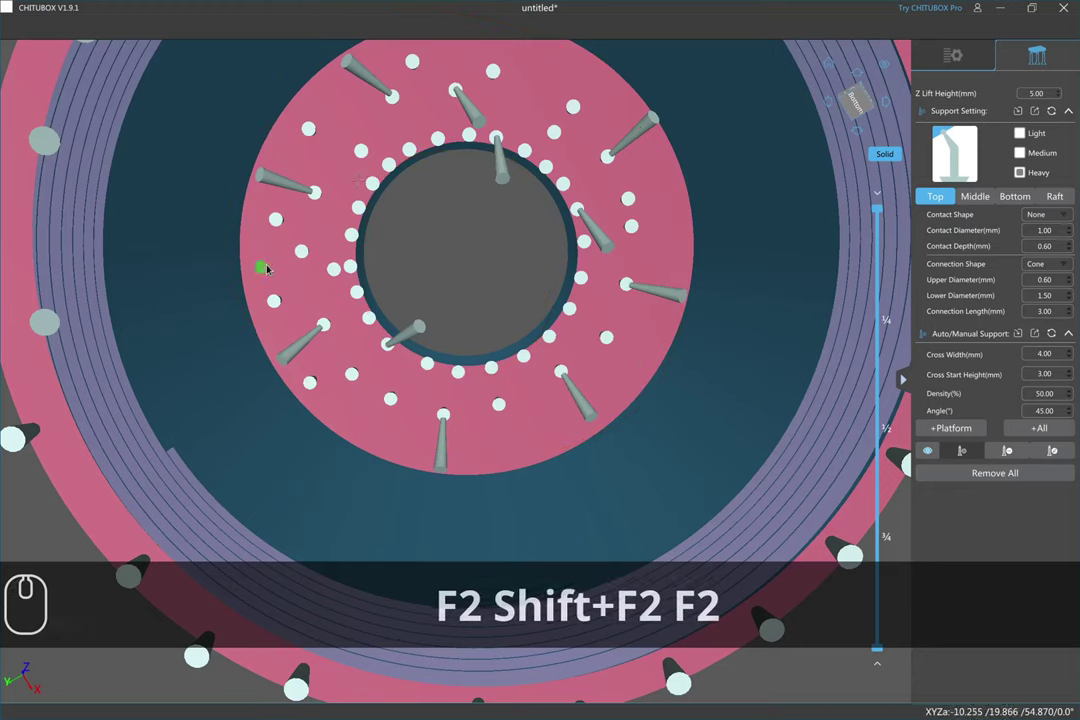
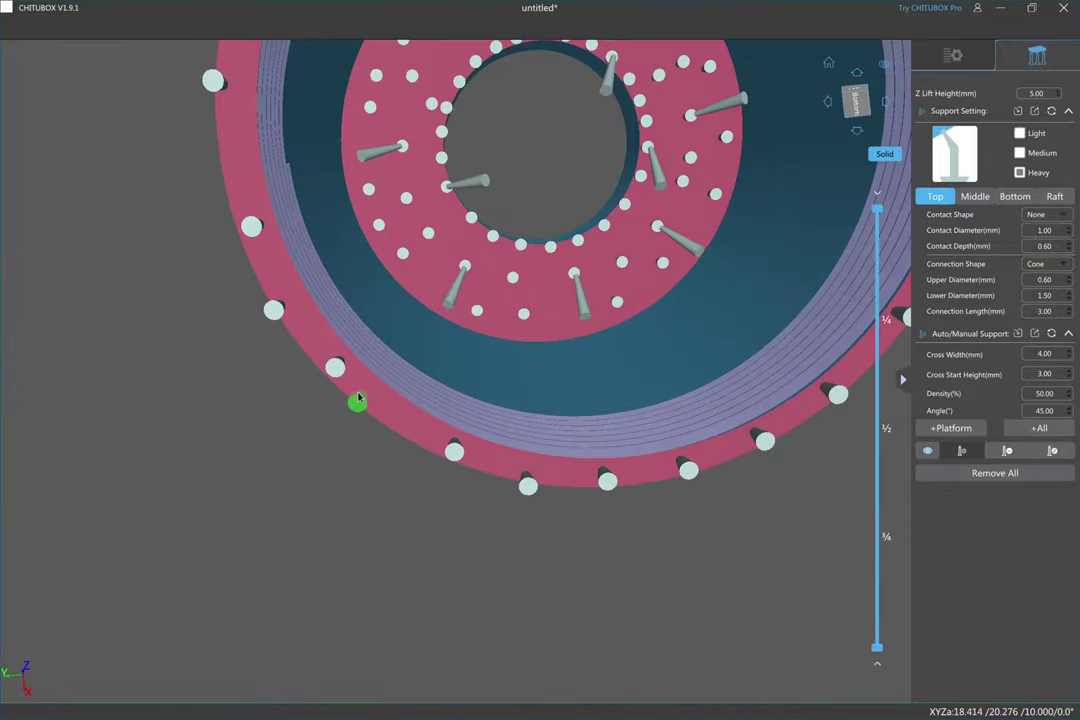
- Place support points along the lower and left side of the cap's outer rim
left_click(383, 417)
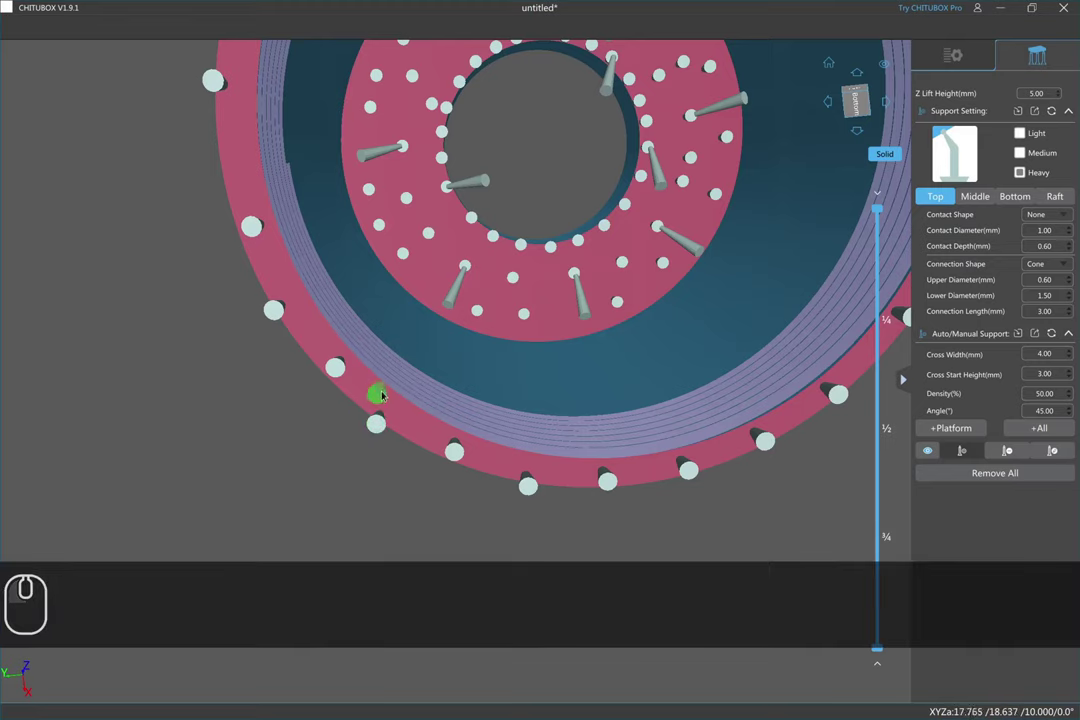
left_click(398, 393)
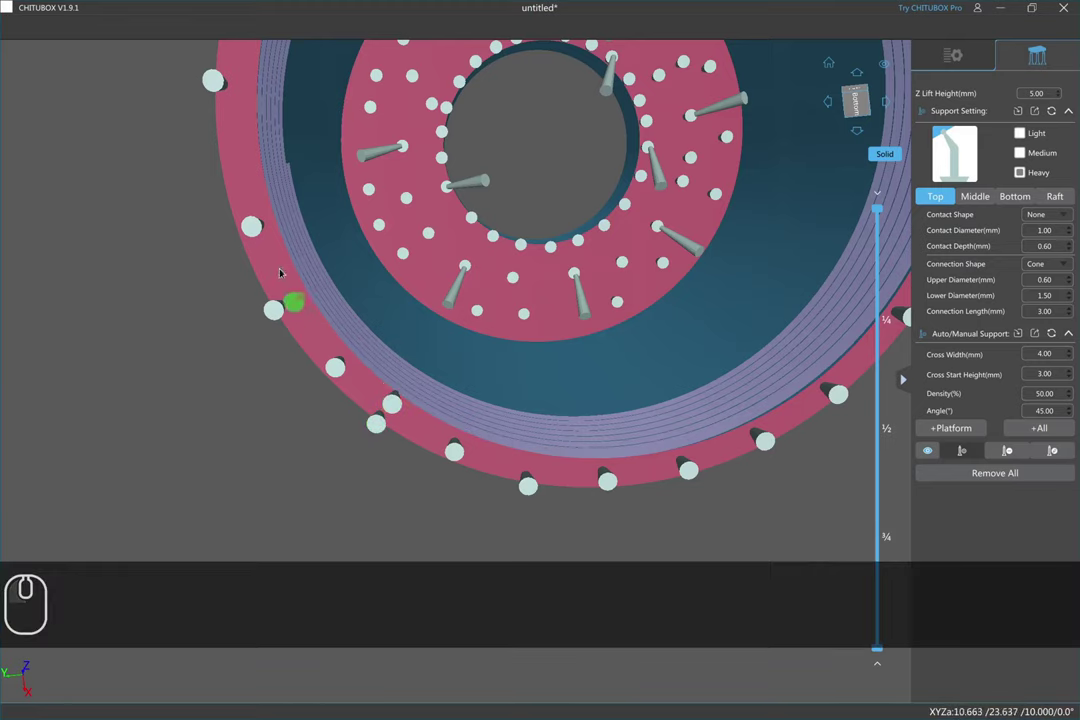
left_click(262, 270)
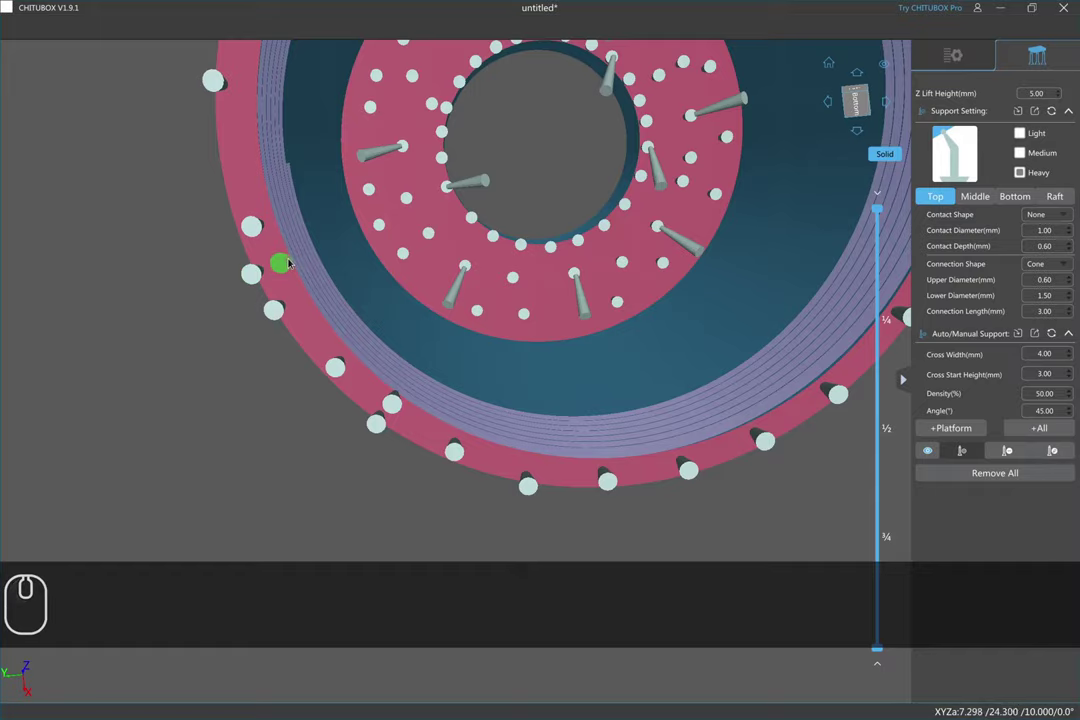
left_click(291, 257)
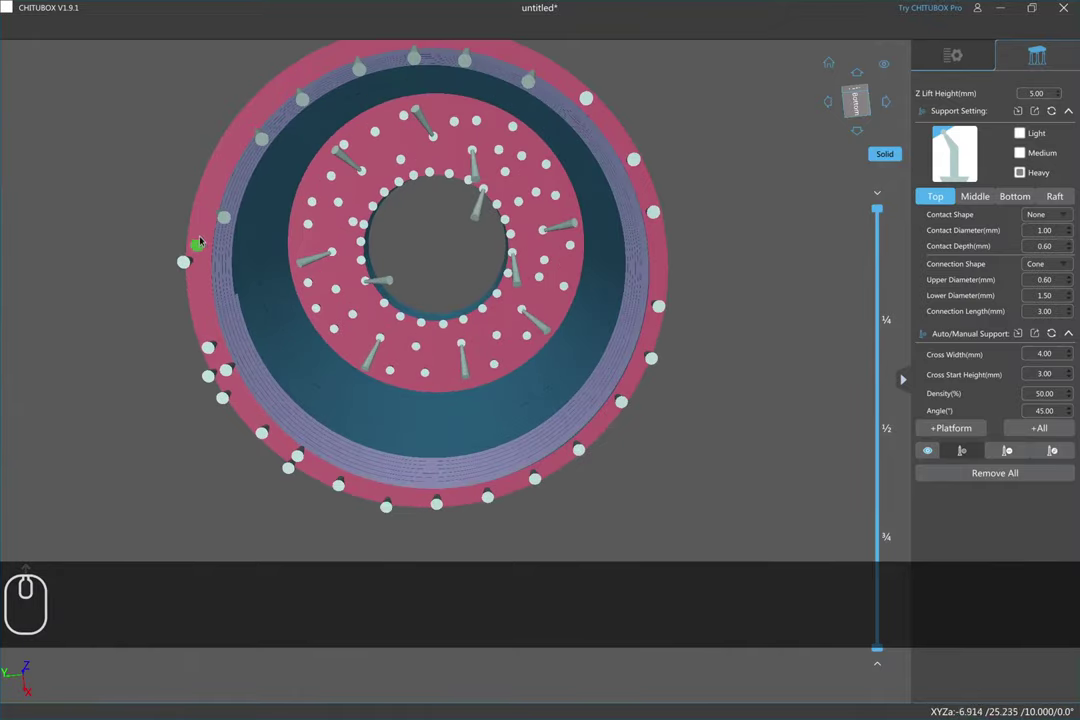
left_click(194, 235)
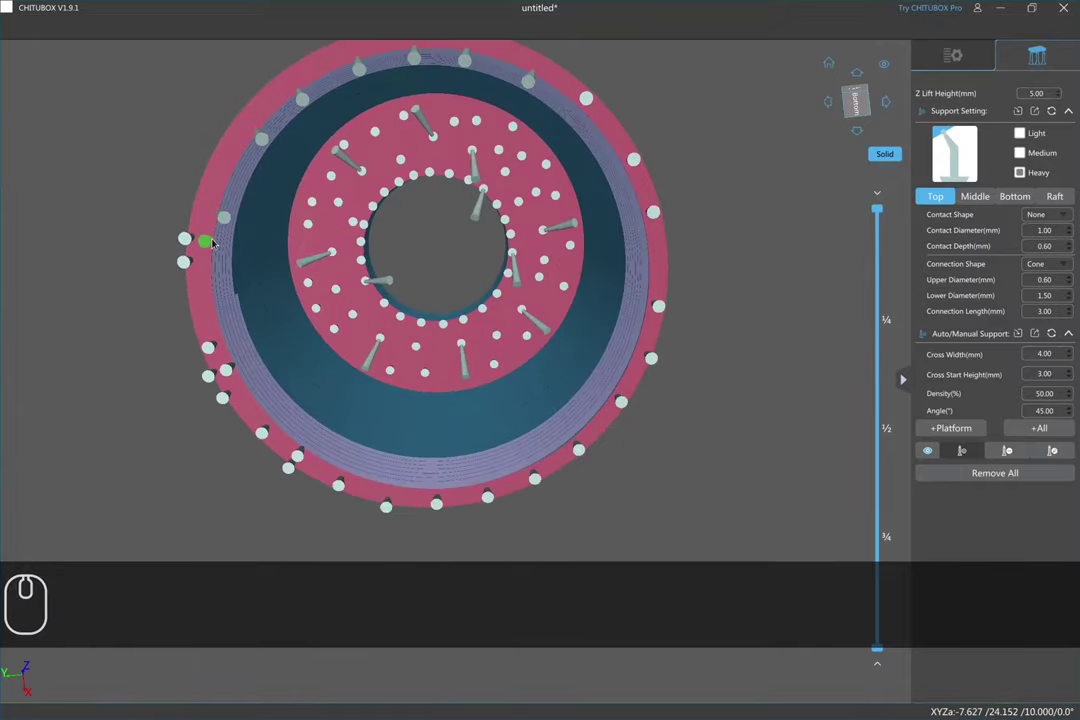
left_click_drag(214, 239, 221, 152)
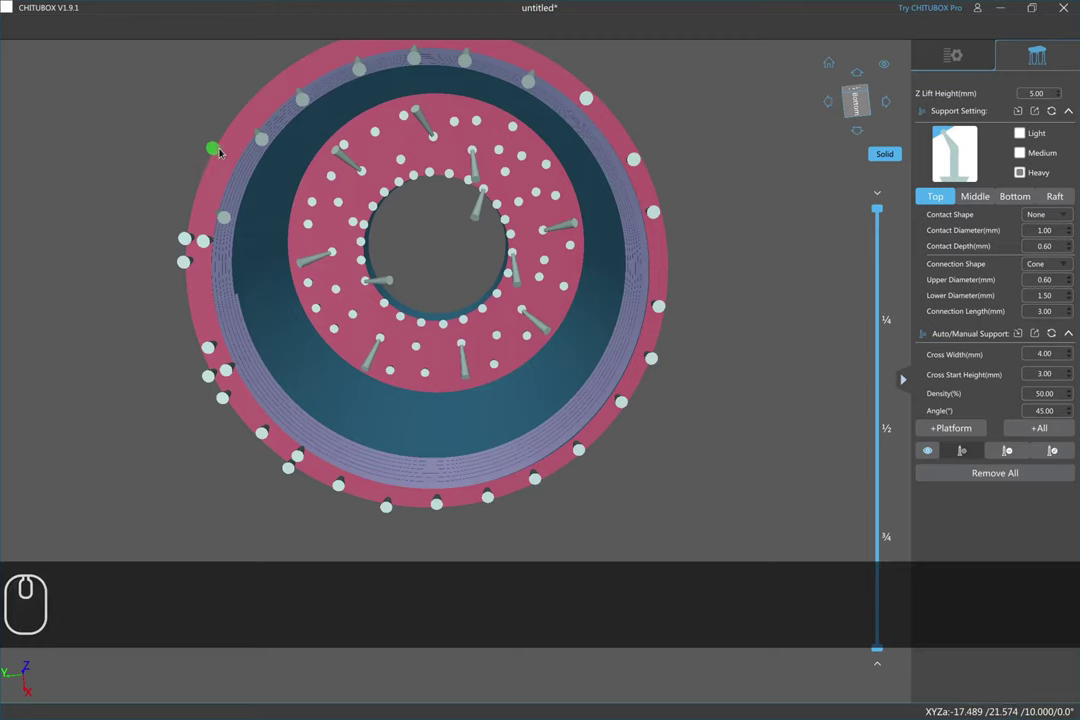
left_click(221, 148)
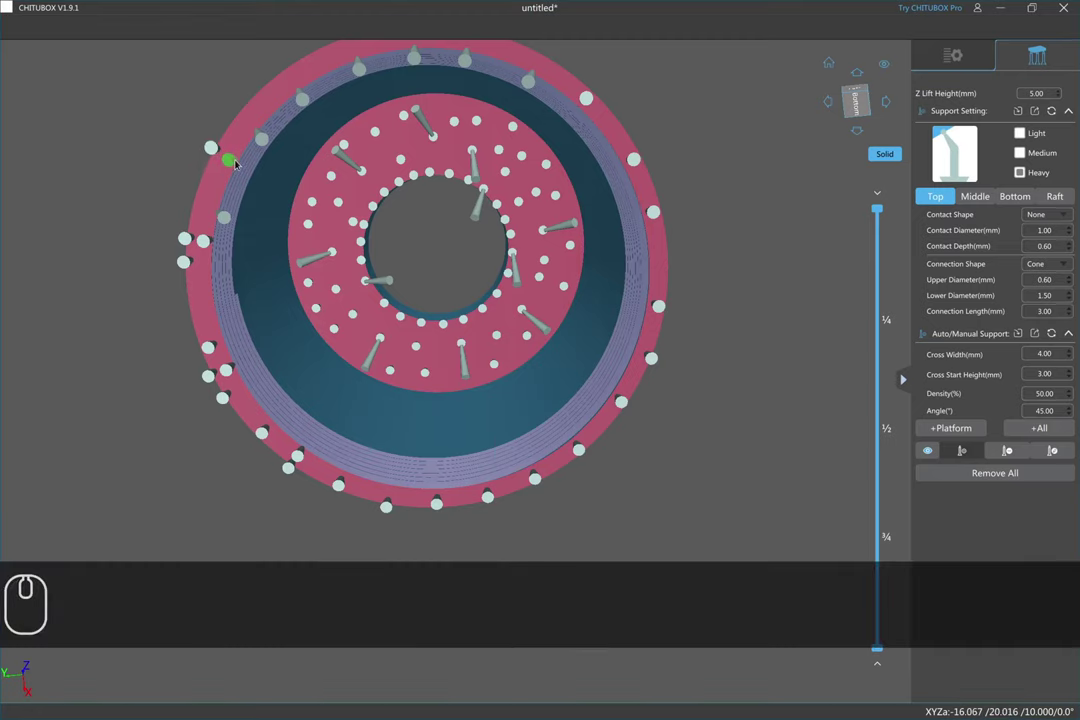
left_click_drag(238, 160, 331, 133)
left_click(365, 115)
- Continue ringing the outer rim with supports around its right side
left_click_drag(417, 119, 489, 147)
left_click(531, 186)
left_click(569, 238)
left_click(560, 248)
left_click(586, 296)
left_click_drag(574, 302, 589, 344)
left_click_drag(589, 346, 575, 365)
left_click_drag(570, 381, 562, 430)
left_click(542, 451)
- Add several more support points along the cap's outer rim
left_click_drag(528, 457, 497, 501)
left_click(497, 500)
left_click(459, 522)
left_click(452, 509)
left_click(416, 530)
left_click_drag(411, 519, 384, 524)
left_click_drag(367, 533, 381, 288)
left_click_drag(381, 288, 348, 406)
left_click_drag(348, 406, 356, 363)
left_click(361, 342)
- View the cap from underneath and add three supports under the inner overhang
left_click_drag(337, 332, 309, 345)
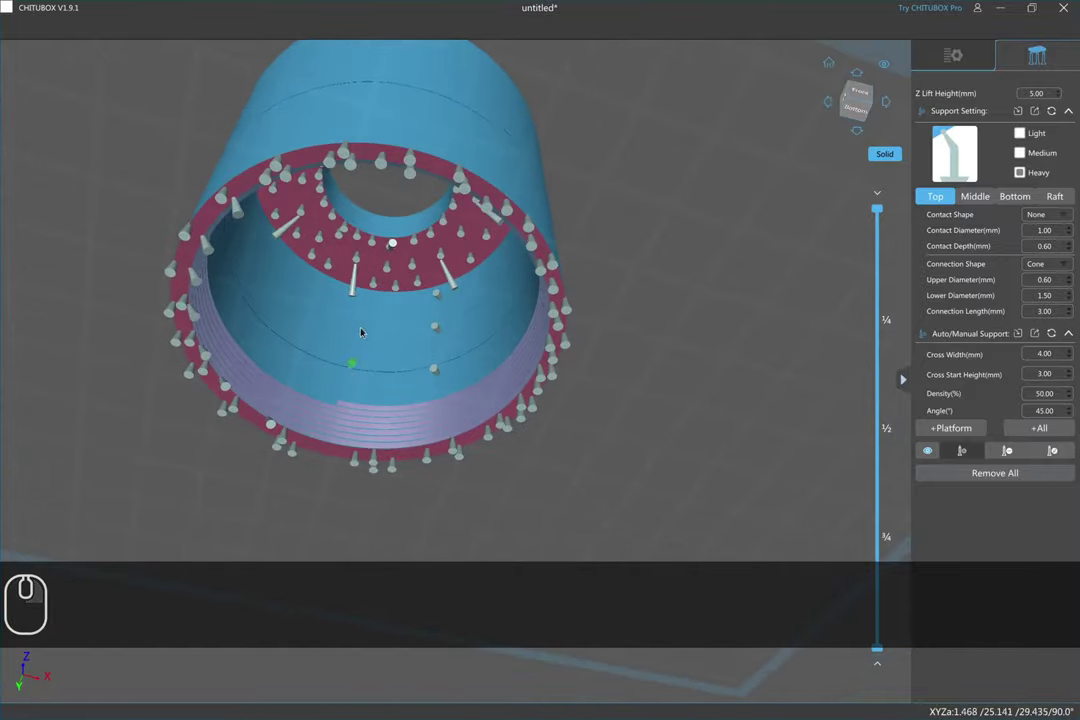
left_click_drag(362, 321, 221, 290)
left_click(367, 482)
left_click(370, 463)
left_click(374, 447)
- Place a first band of nine supports around the cap's inner wall
left_click_drag(375, 345, 302, 362)
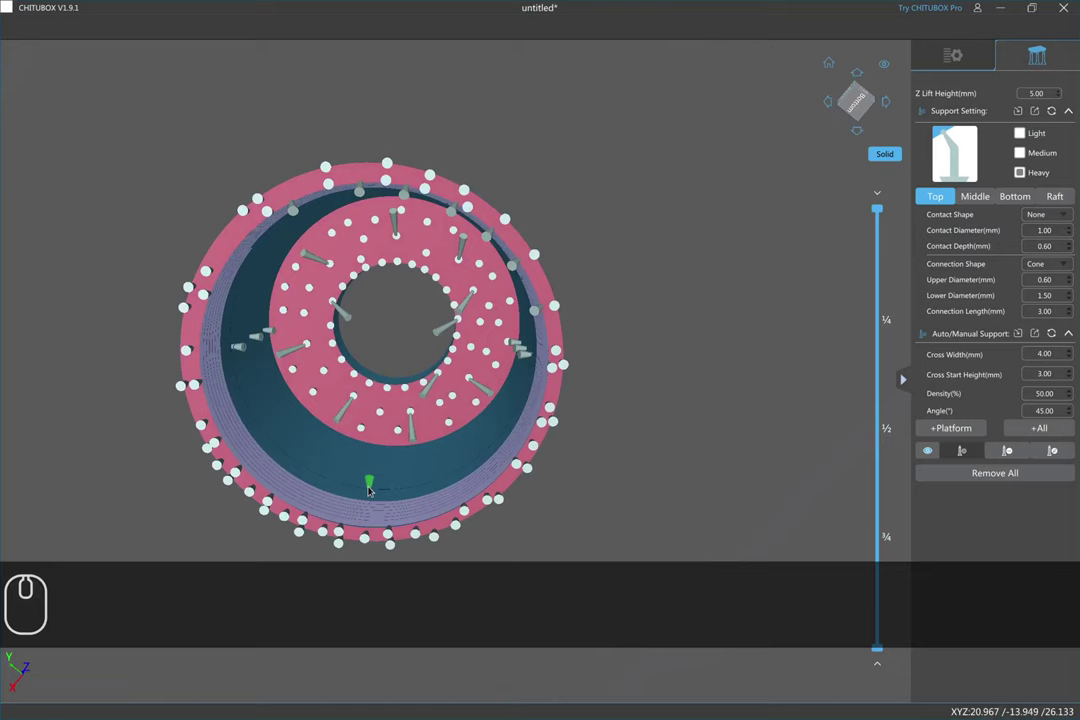
left_click(370, 484)
left_click(372, 465)
left_click(374, 451)
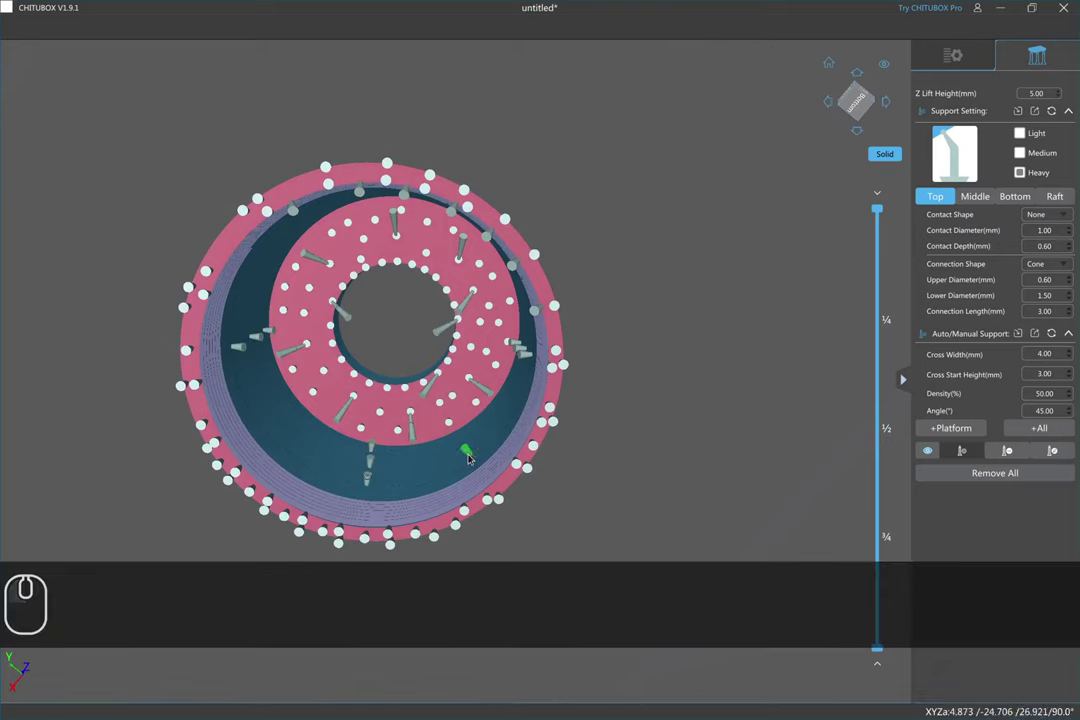
left_click(485, 448)
left_click(479, 436)
left_click(476, 425)
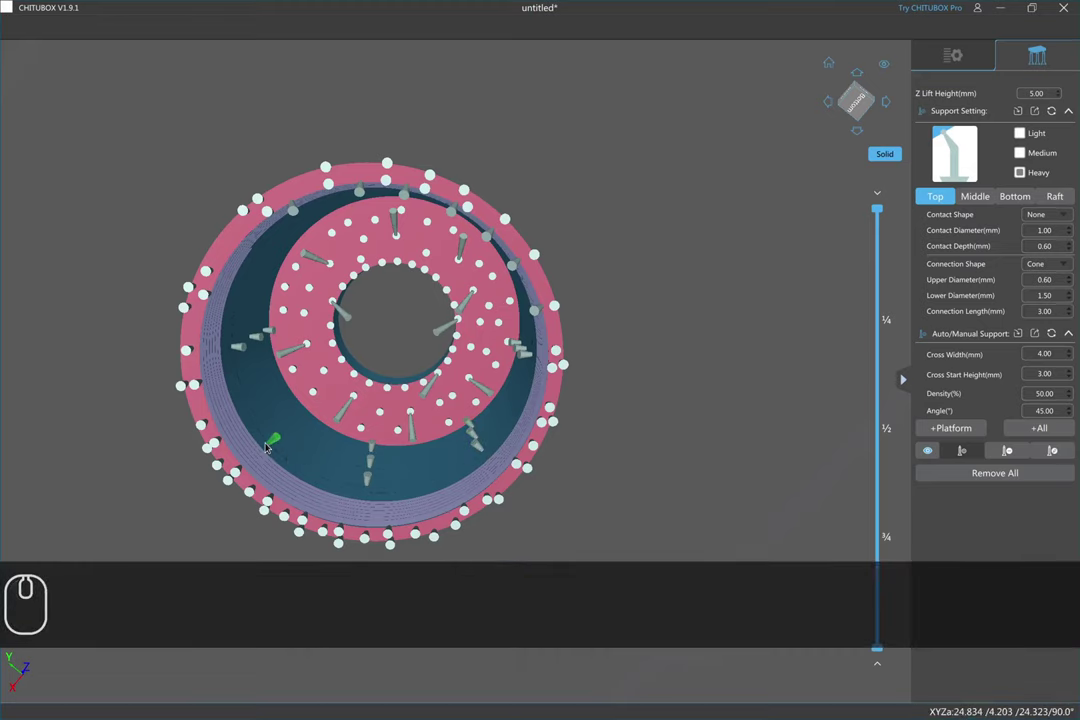
left_click(273, 437)
left_click(286, 420)
left_click(296, 406)
- Place a second band of nine supports higher on the inner wall and return upright
left_click_drag(353, 355, 241, 366)
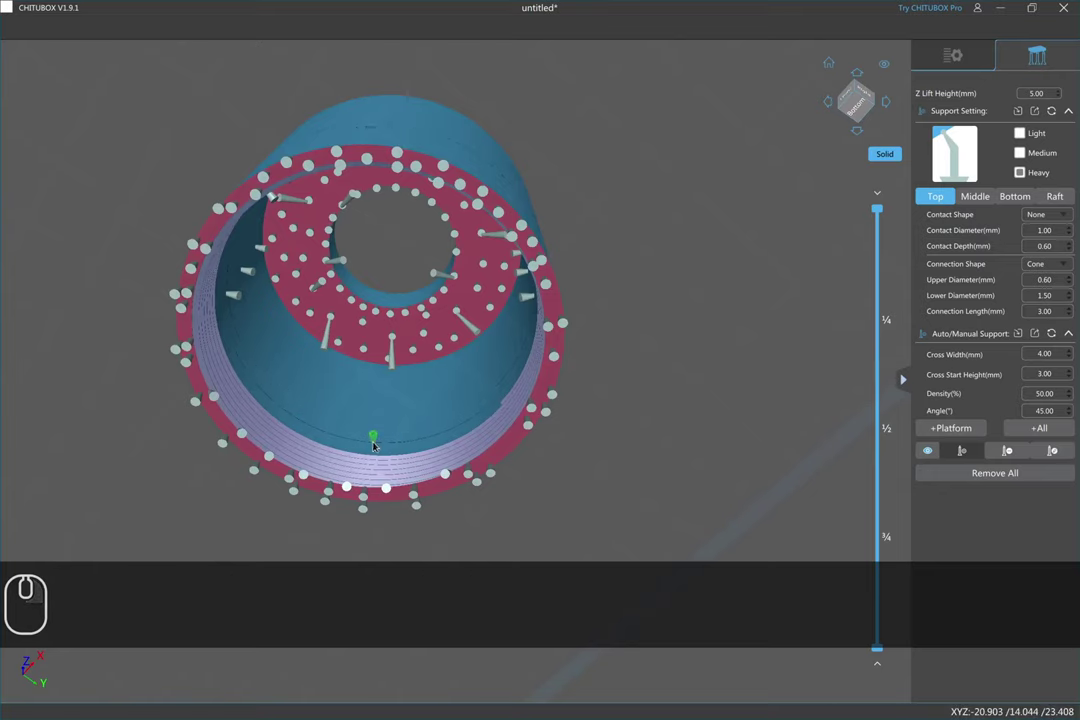
left_click(376, 442)
left_click(379, 414)
left_click(383, 380)
left_click(274, 396)
left_click(292, 366)
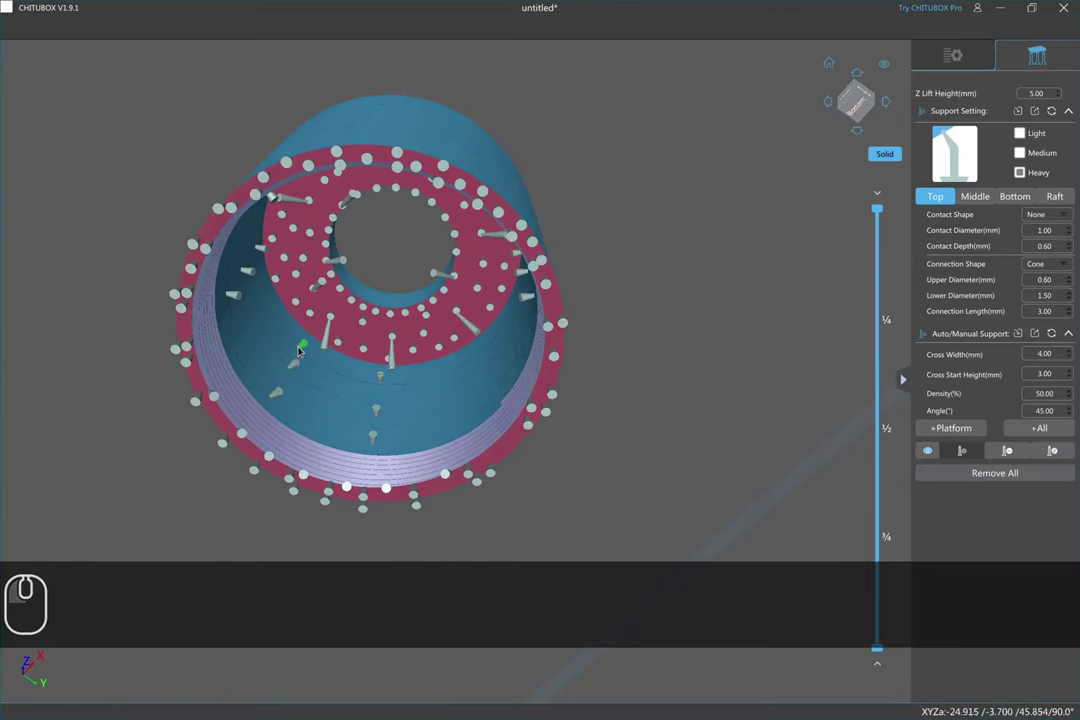
left_click(301, 345)
left_click(499, 391)
left_click(493, 367)
left_click(484, 346)
left_click_drag(407, 280, 407, 377)
right_click(407, 377)
scroll("down", 3)
- Add the first tall support pillars on the cap's outer wall
left_click_drag(436, 165, 439, 198)
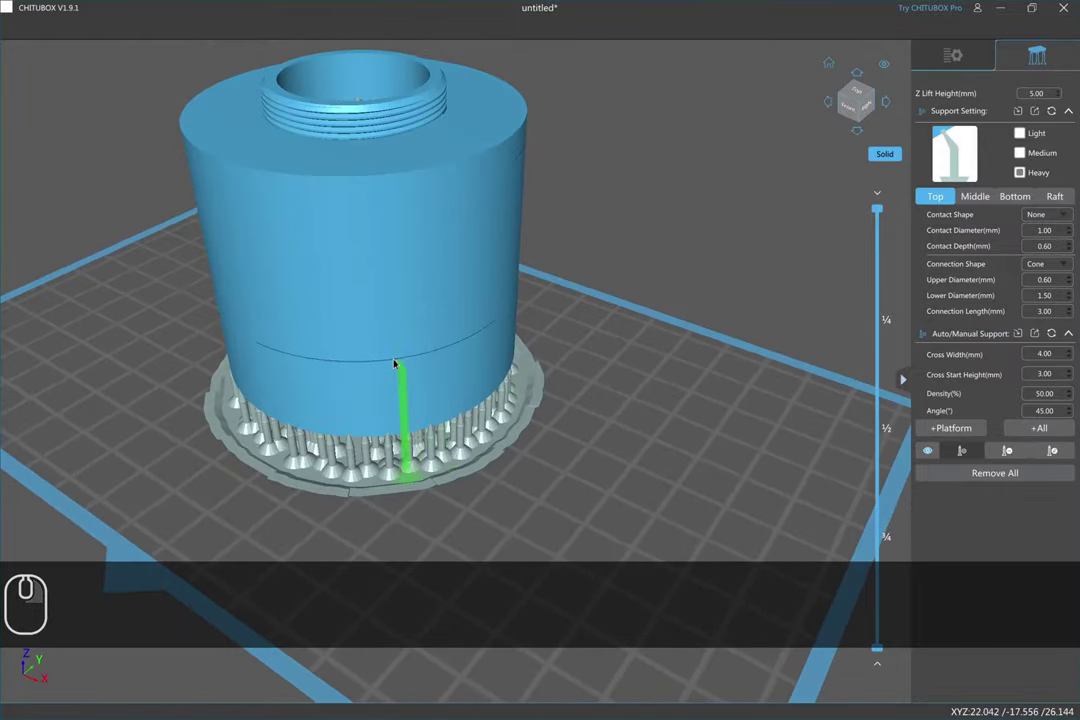
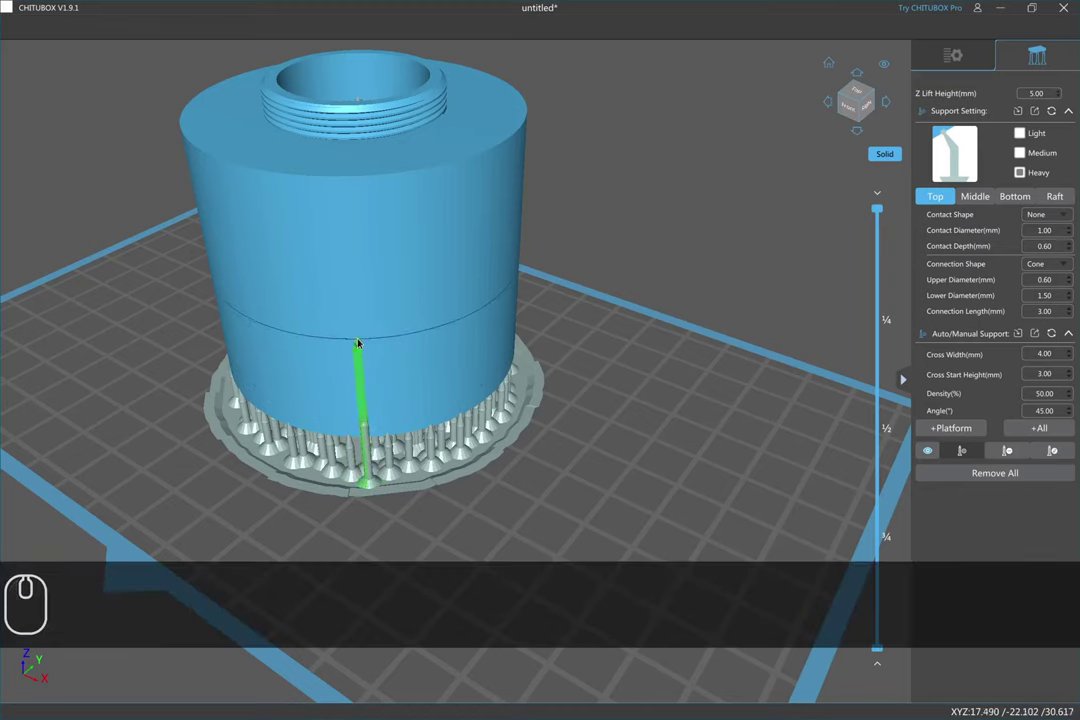
left_click(381, 327)
left_click(397, 212)
left_click_drag(453, 327, 416, 324)
left_click_drag(416, 324, 311, 318)
left_click_drag(311, 318, 339, 360)
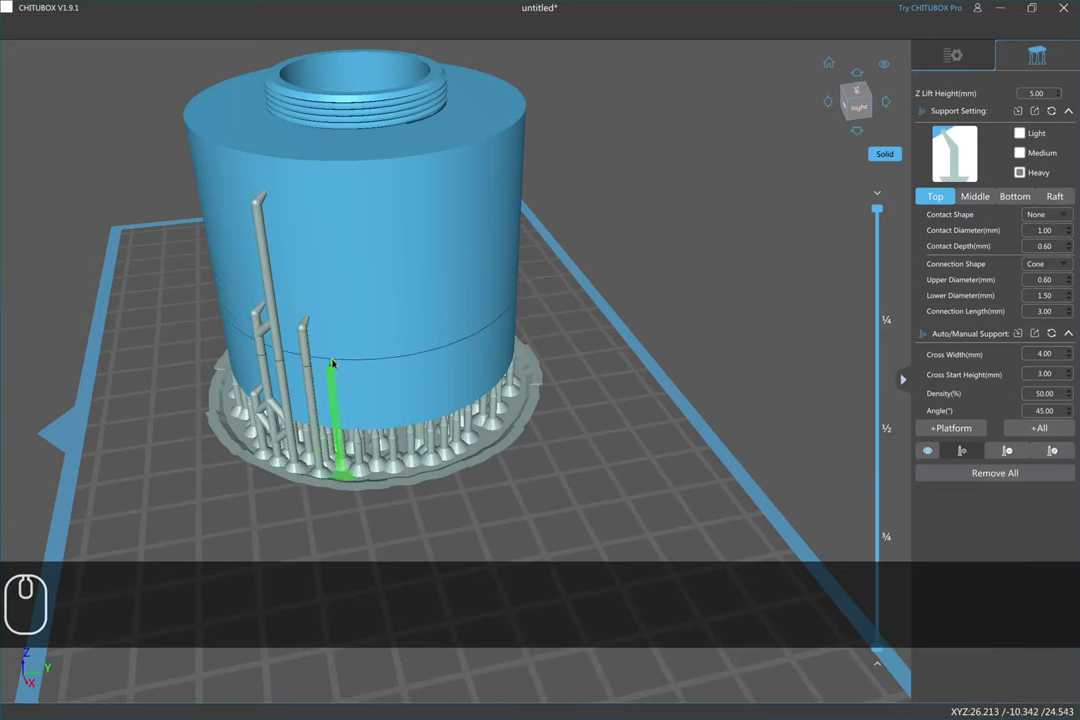
left_click(336, 361)
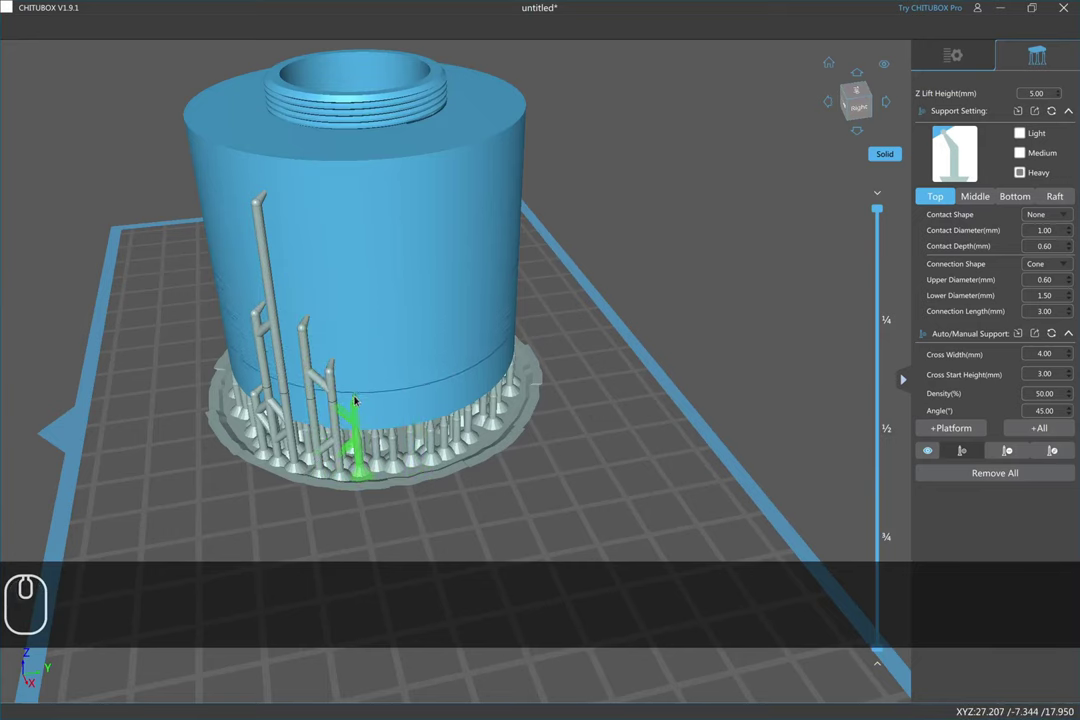
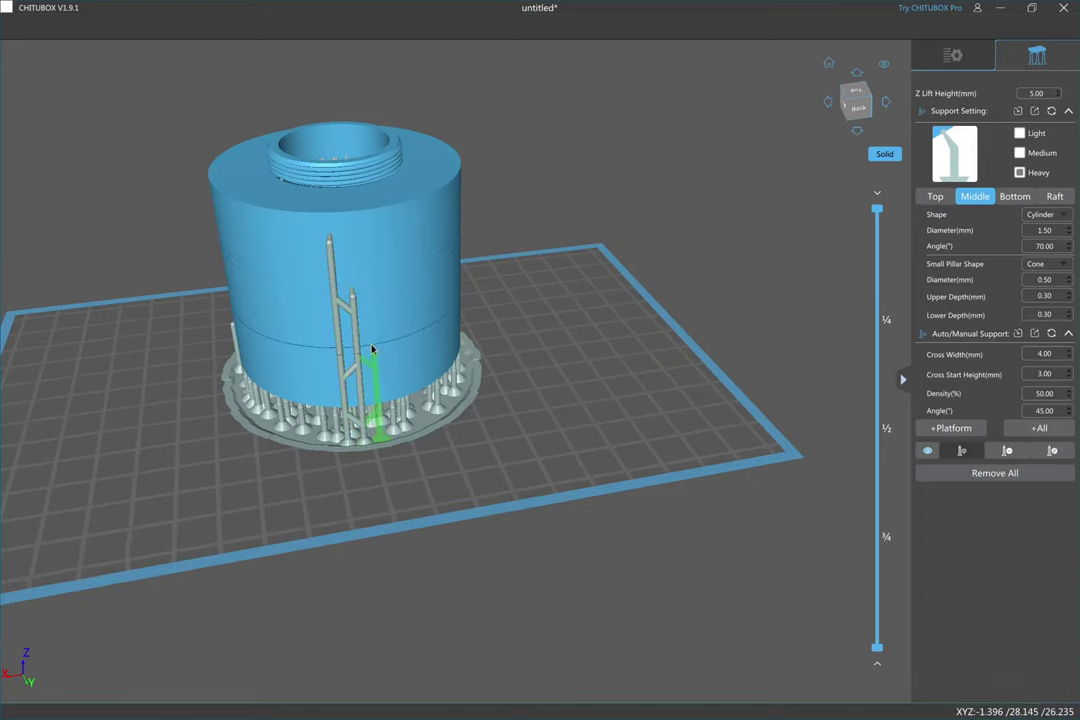
- Add a cluster of pillars around the outer wall plus one tall pillar opposite
left_click(375, 344)
left_click(391, 379)
left_click(323, 309)
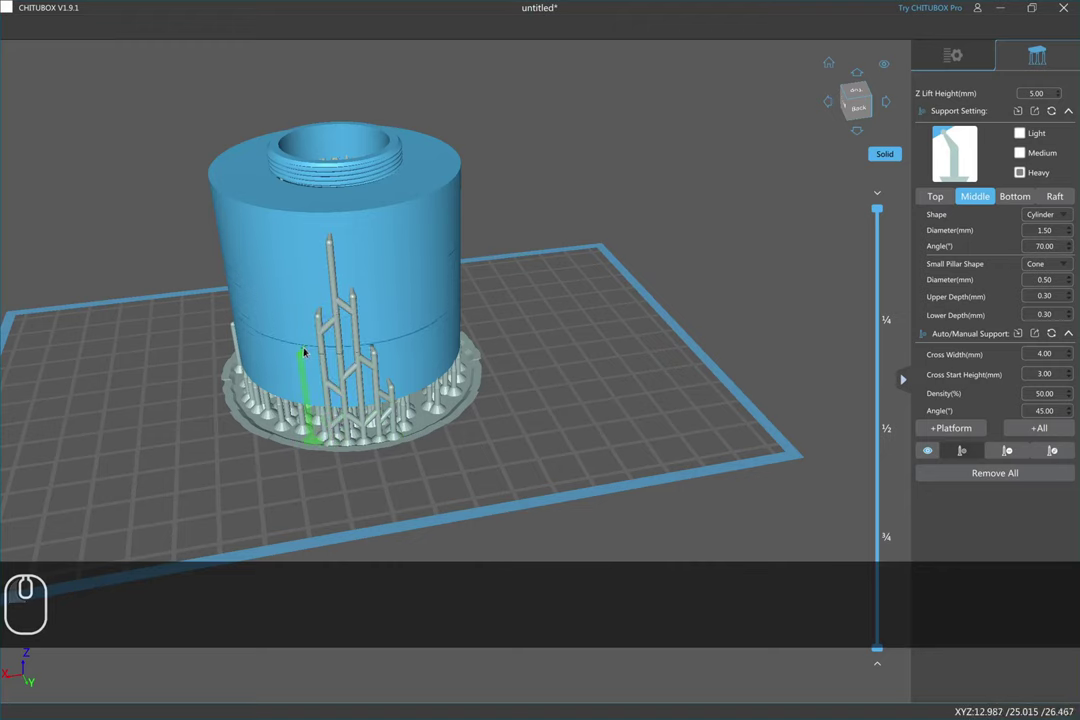
left_click(314, 356)
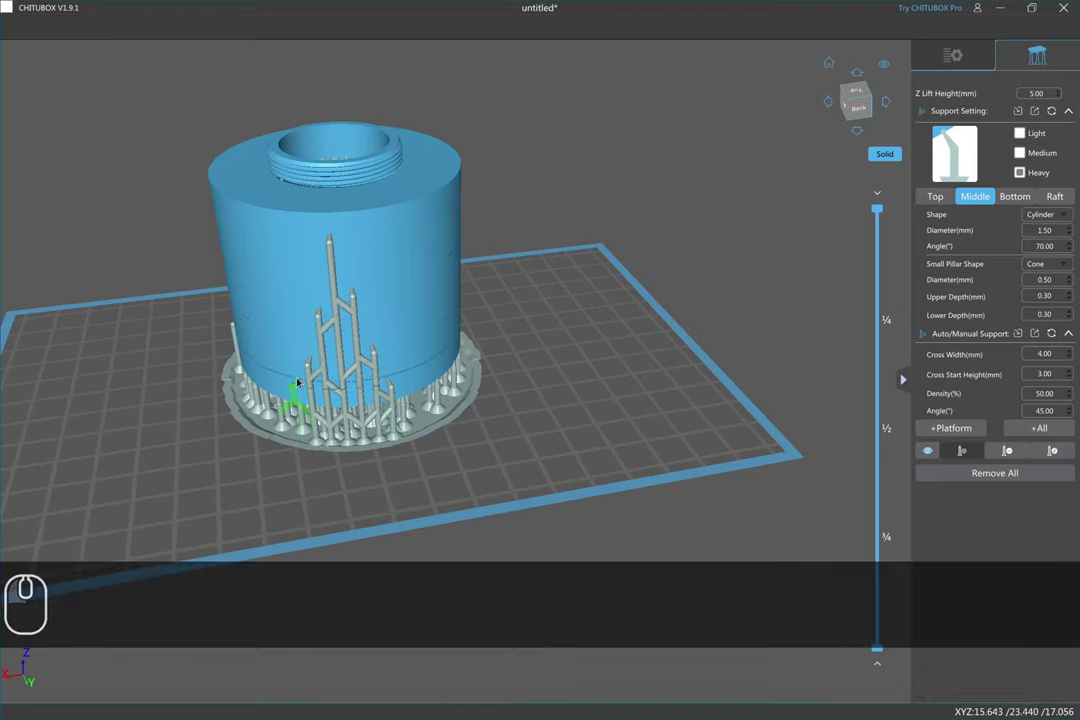
left_click(302, 378)
left_click_drag(383, 347, 288, 345)
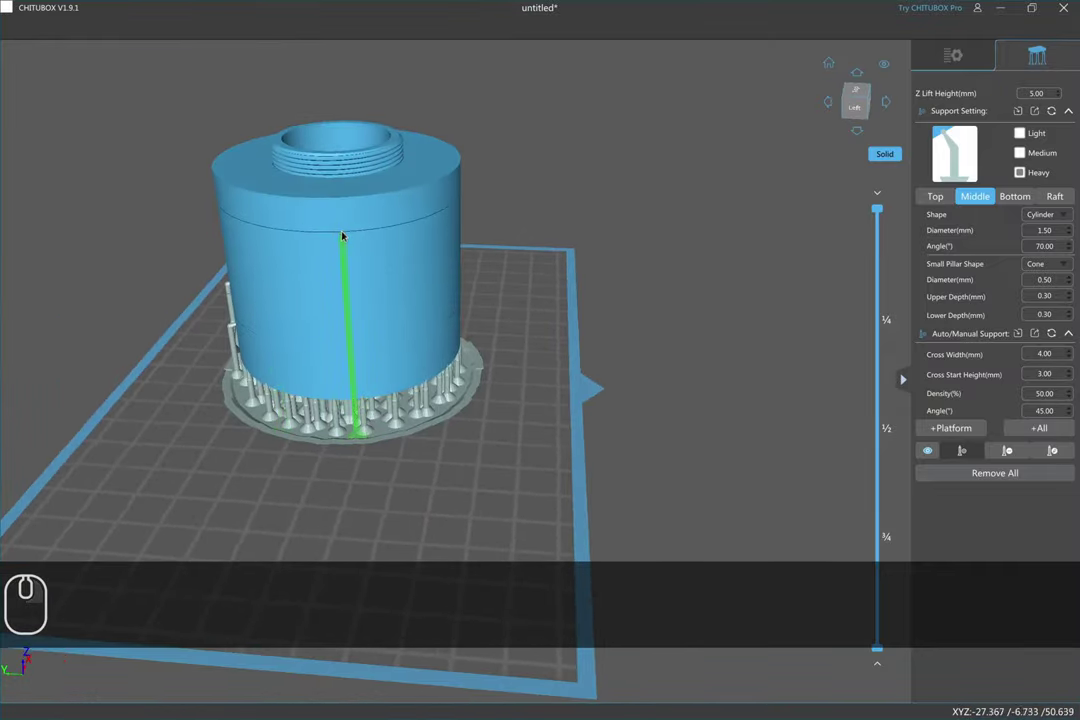
left_click(351, 229)
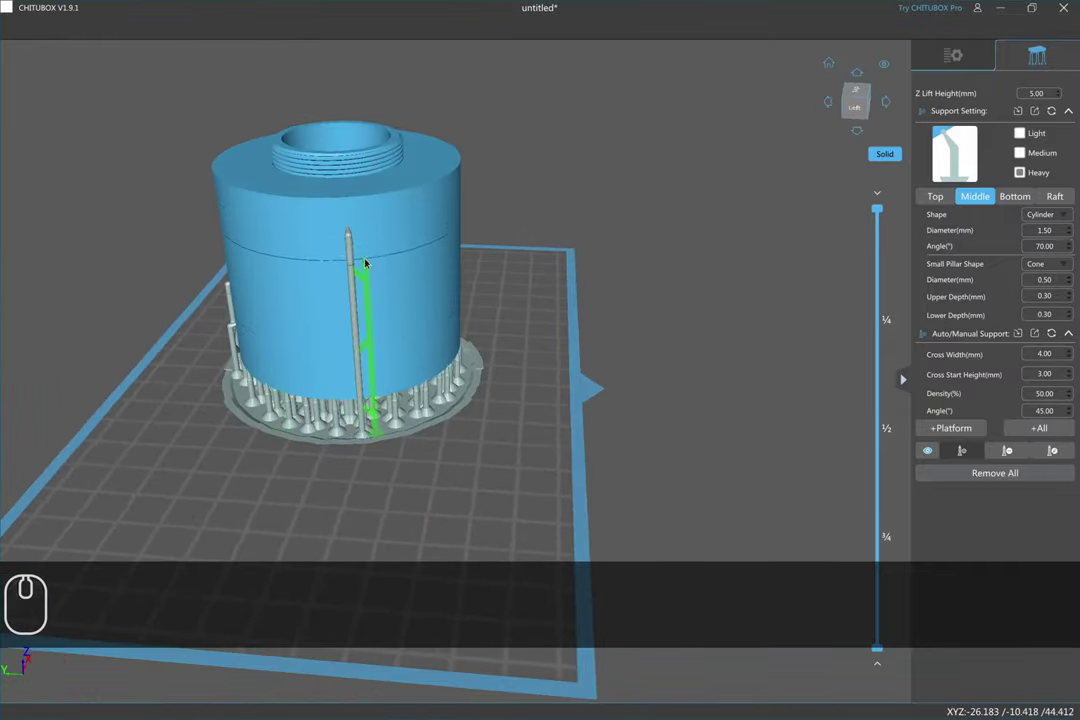
left_click_drag(369, 272, 328, 338)
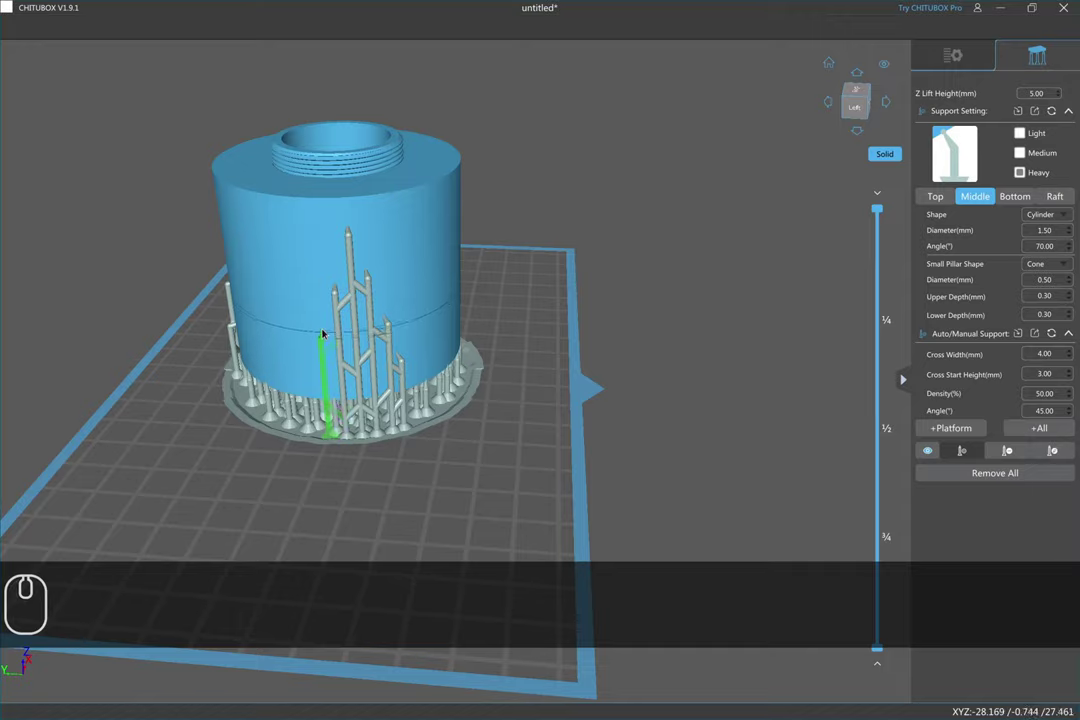
left_click_drag(326, 331, 386, 215)
scroll("down", 3)
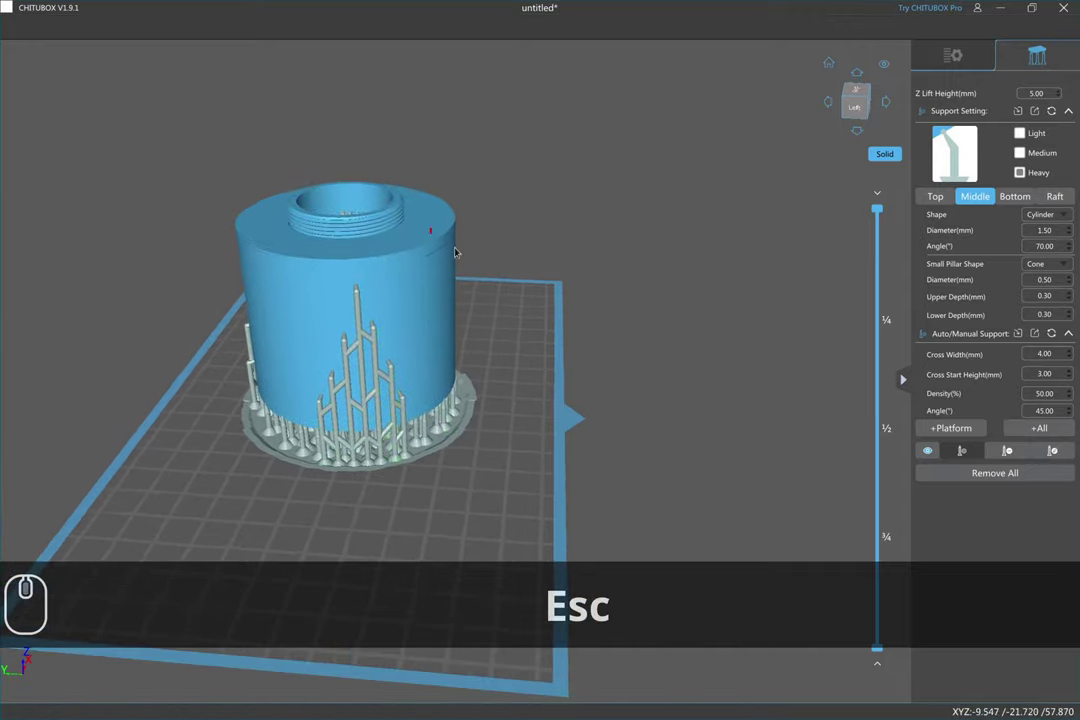
- Close in on the outer pillars and brace neighbouring pillars to each other
left_click_drag(463, 304, 375, 324)
right_click(375, 324)
left_click_drag(364, 326, 350, 310)
left_click_drag(350, 310, 343, 375)
left_click_drag(345, 375, 1064, 458)
left_click_drag(1067, 453, 980, 444)
left_click(349, 459)
left_click(355, 454)
left_click(341, 368)
left_click_drag(338, 373, 205, 371)
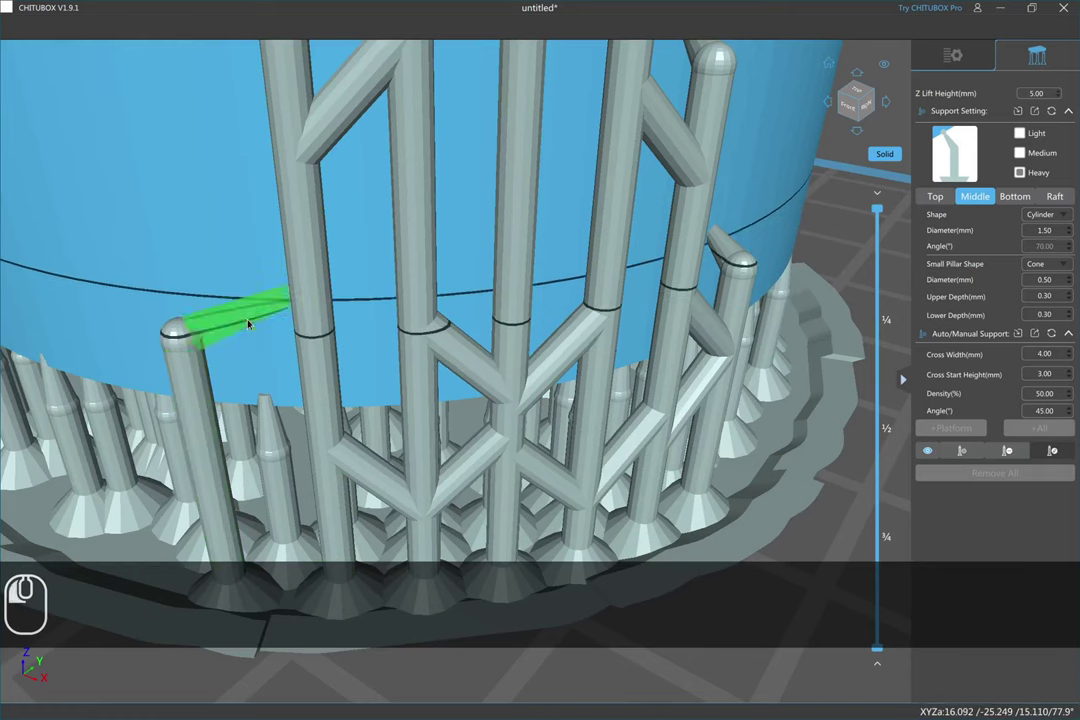
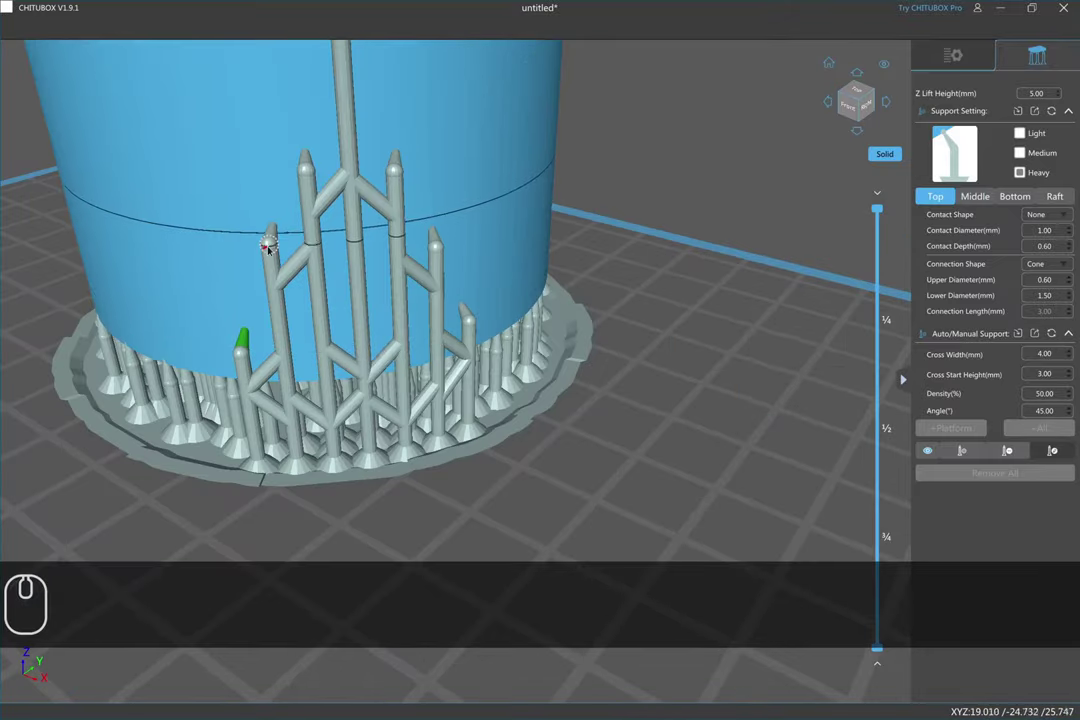
- Select the tall outer pillar and extend it upward along the cap wall
left_click_drag(273, 247, 275, 258)
left_click(278, 240)
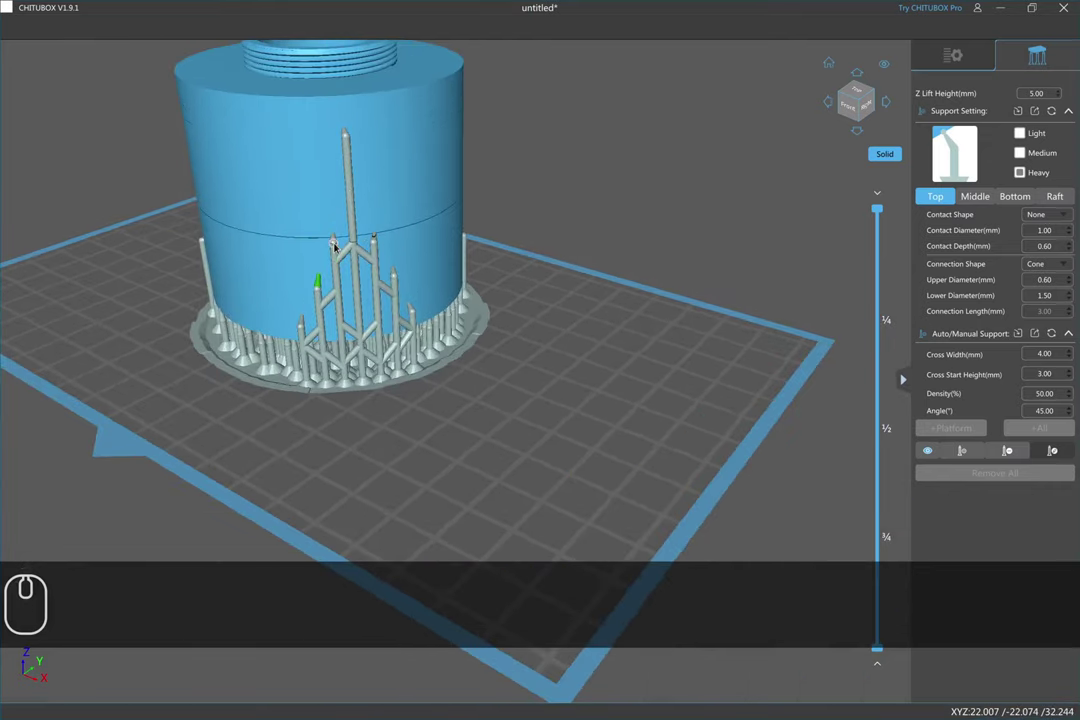
left_click_drag(337, 238, 346, 206)
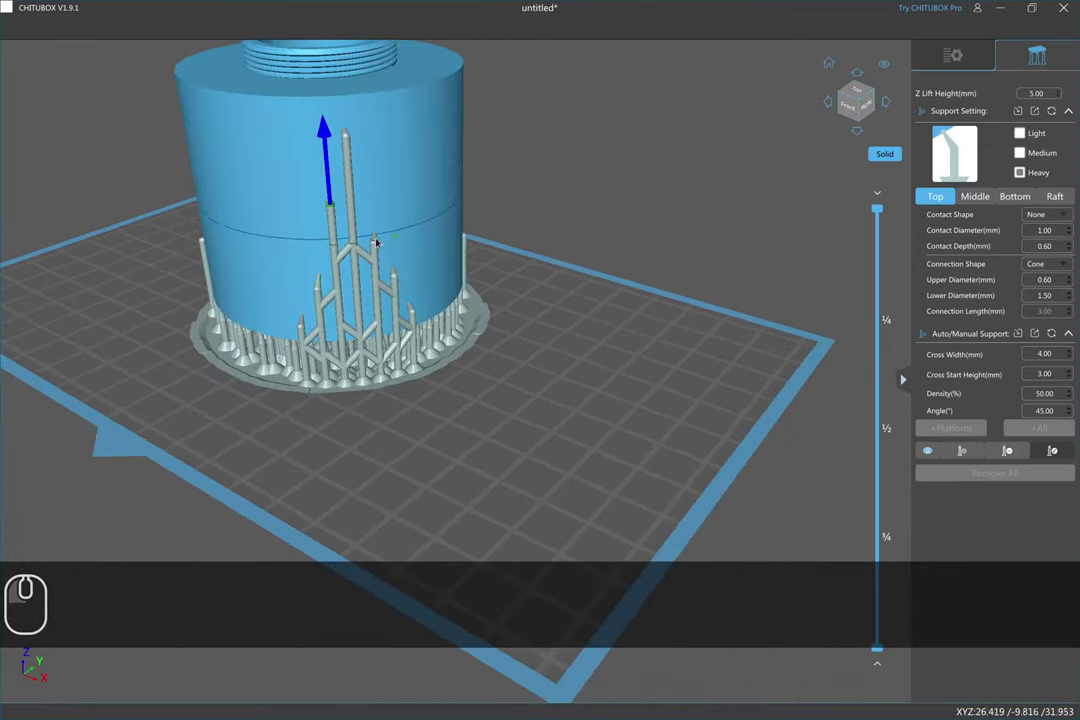
left_click_drag(380, 240, 322, 174)
- Orbit around and above the cap to check the finished supports
left_click_drag(322, 174, 449, 271)
left_click_drag(449, 271, 441, 245)
left_click_drag(441, 245, 259, 301)
left_click_drag(259, 301, 283, 329)
left_click_drag(266, 329, 606, 185)
scroll("down", 3)
scroll("down", 3)
left_click(606, 185)
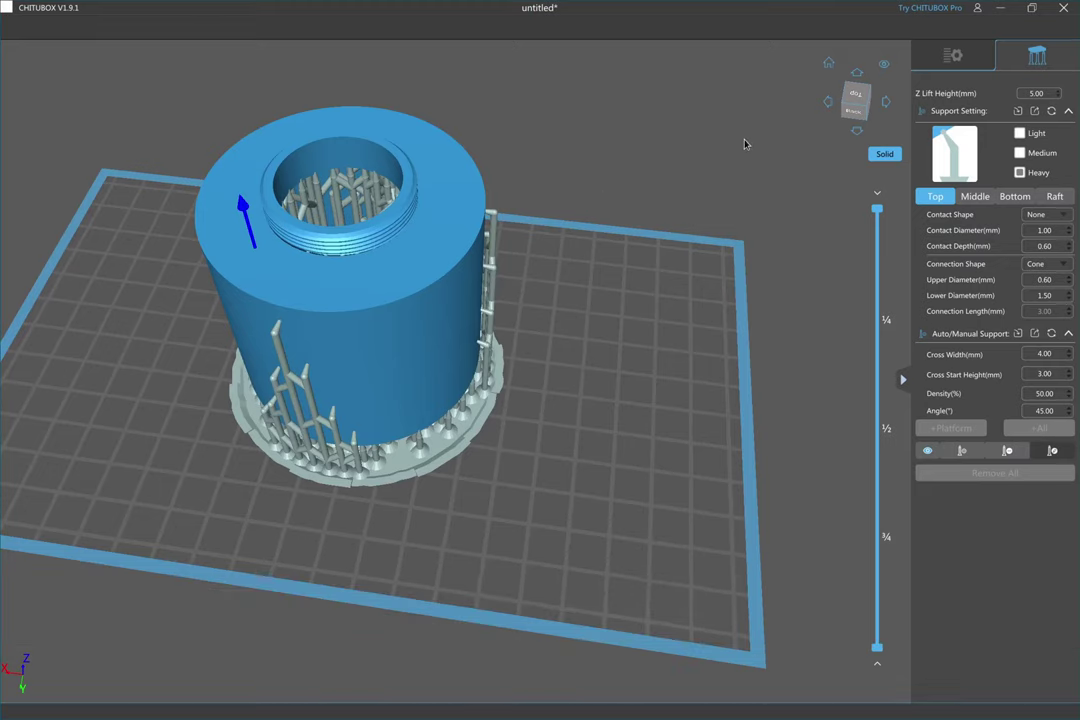
- Start slicing, bringing up the save-project dialog for ExhaustCapReplacement.chitubox
left_click_drag(941, 56, 1035, 102)
left_click(1035, 102)
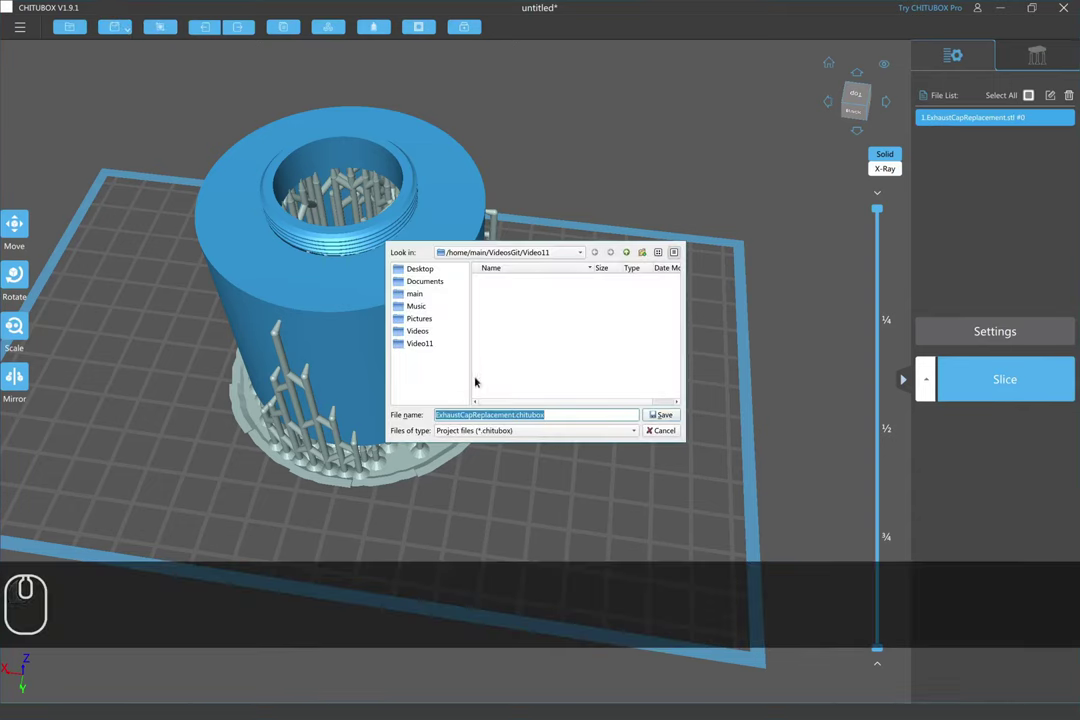
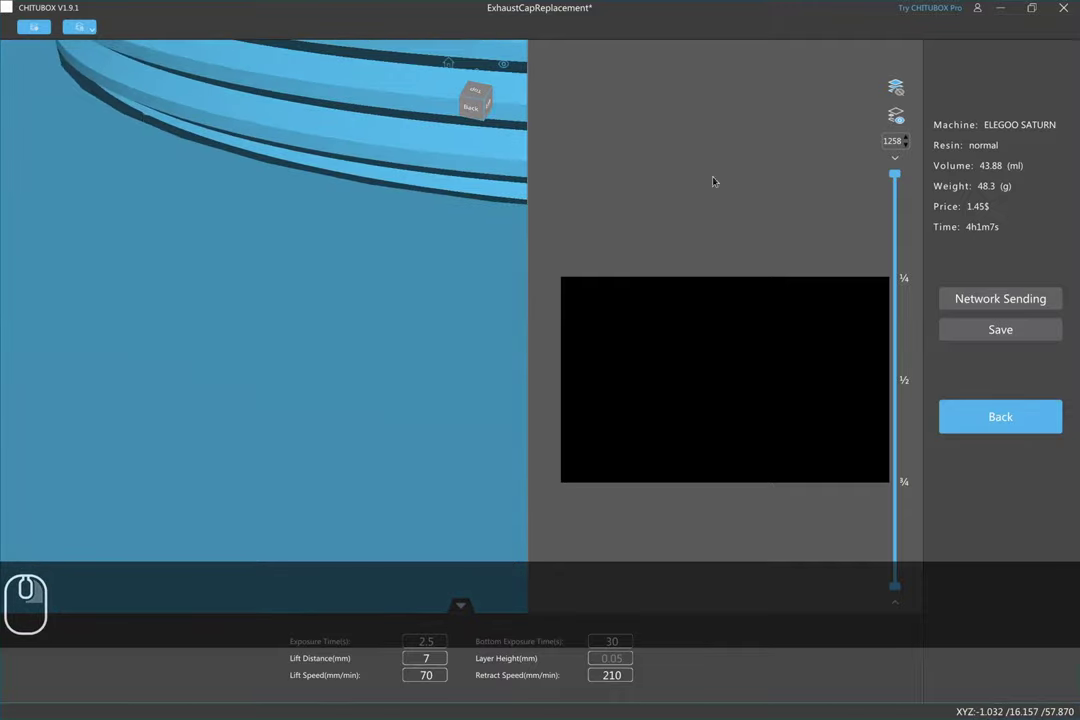
- Move the layer preview down to 1168, then step to layer 1158's thin ring
left_click_drag(899, 175, 900, 201)
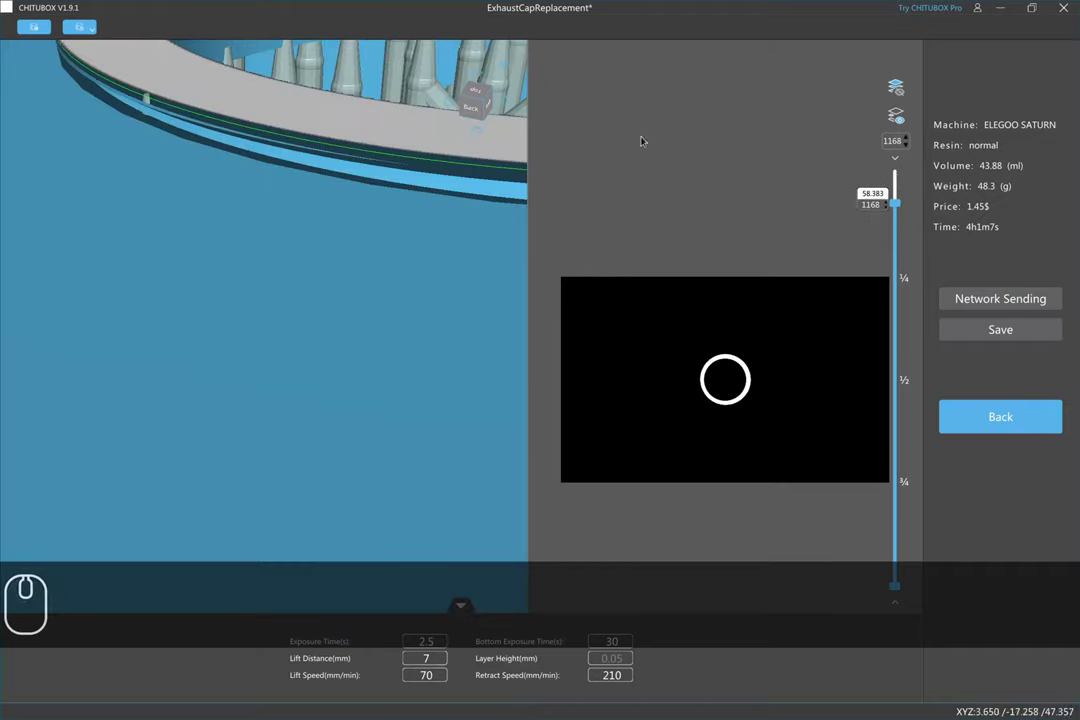
left_click(909, 143)
left_click(909, 143)
left_click(909, 143)
left_click_drag(905, 87, 909, 145)
left_click(909, 145)
double_click(909, 145)
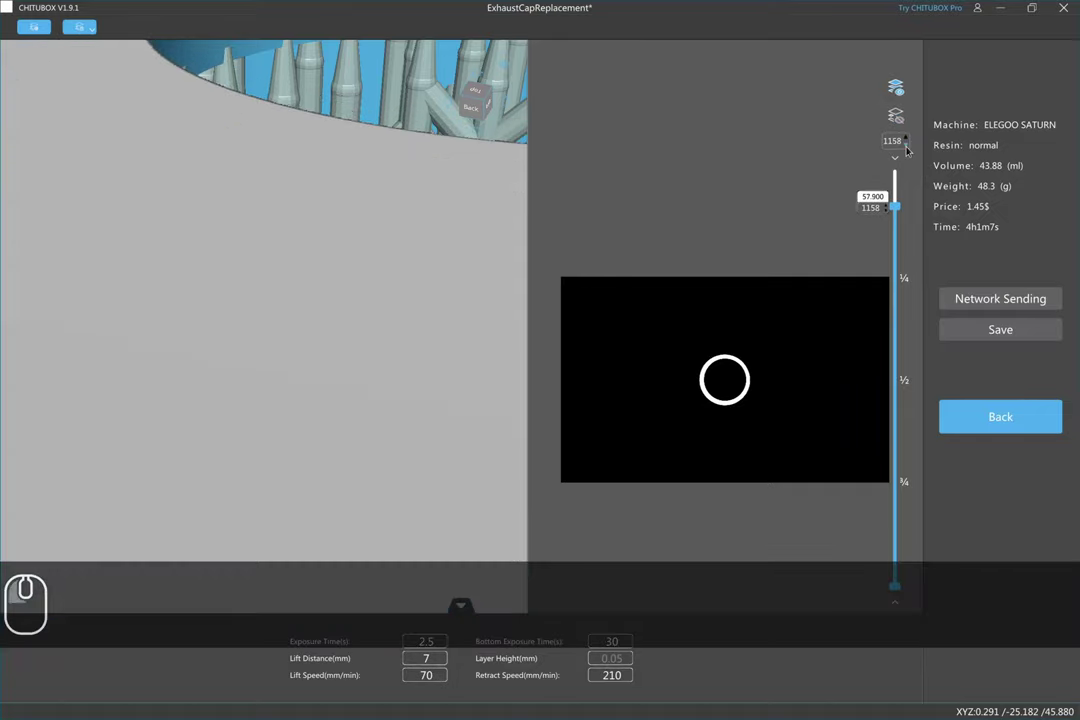
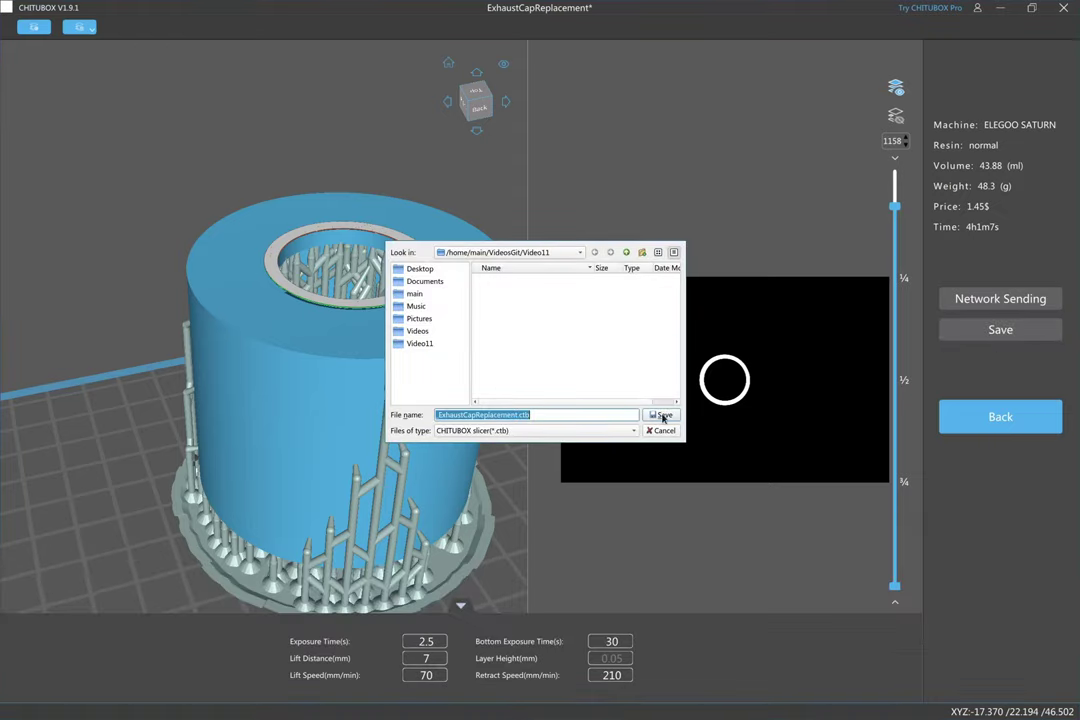
- Confirm saving the sliced print as ExhaustCapReplacement.ctb
left_click_drag(665, 417, 721, 385)
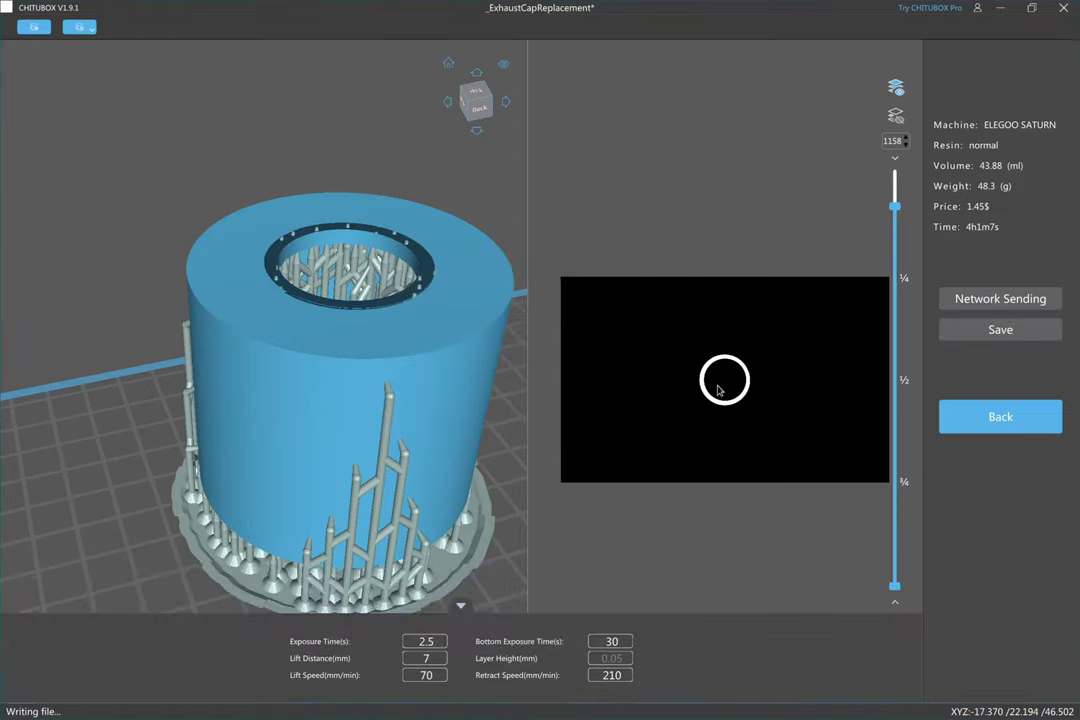